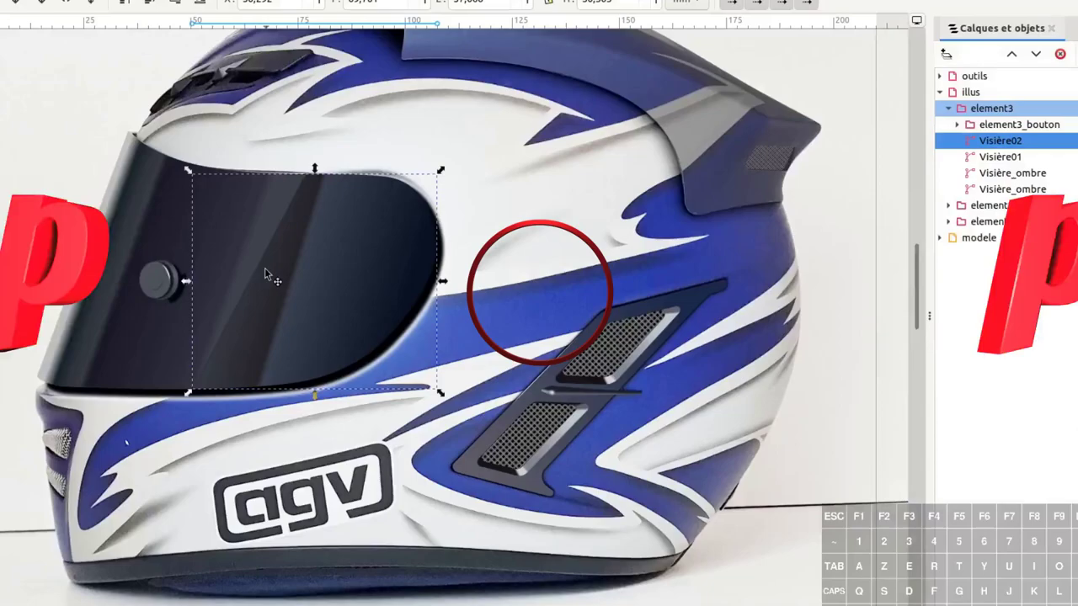
# Step: Pan and zoom the canvas in close on the helmet's top vent
pyautogui.middleClick(263, 162)
pyautogui.scroll(3)
pyautogui.middleClick(386, 187)
pyautogui.middleClick(391, 191)
pyautogui.middleClick(438, 221)
pyautogui.scroll(3)
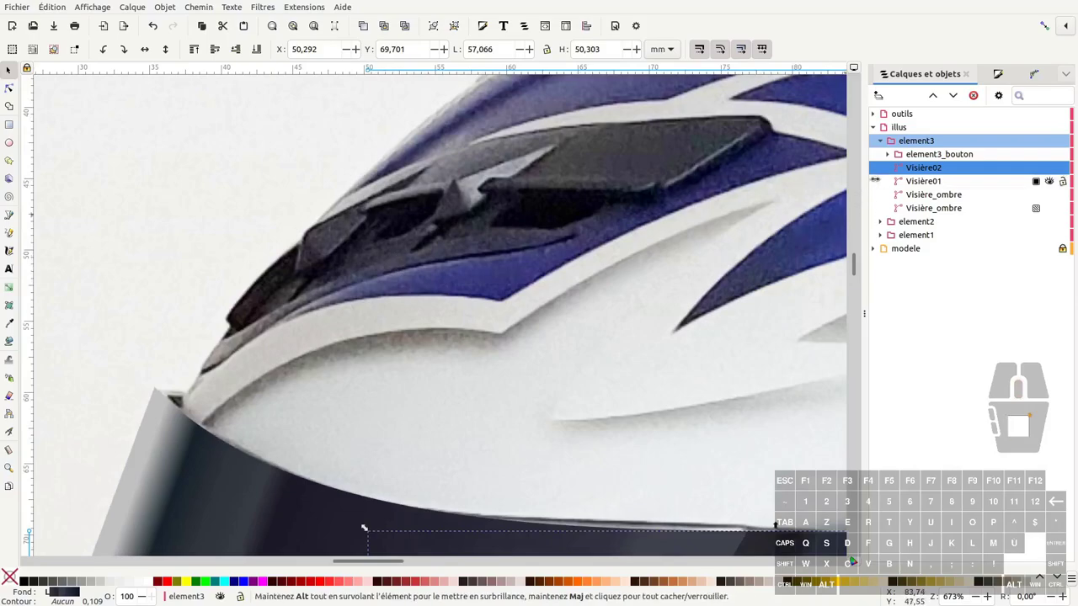
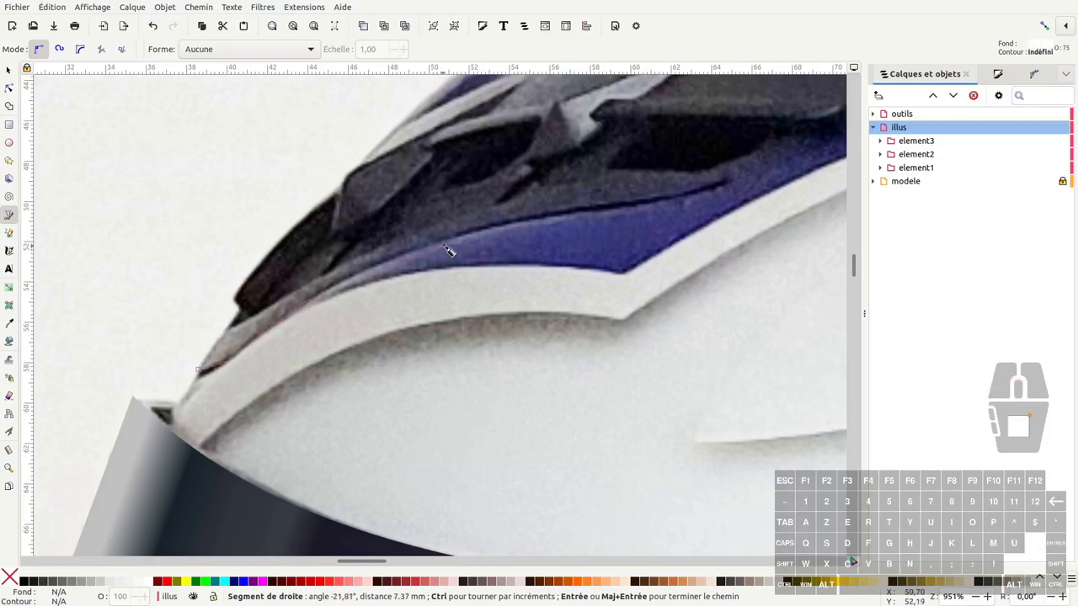
# Step: Place outline nodes along the vent's lower edge, rear tip and upper edge for path75
pyautogui.click(459, 240)
pyautogui.click(665, 207)
pyautogui.middleClick(696, 203)
pyautogui.click(621, 257)
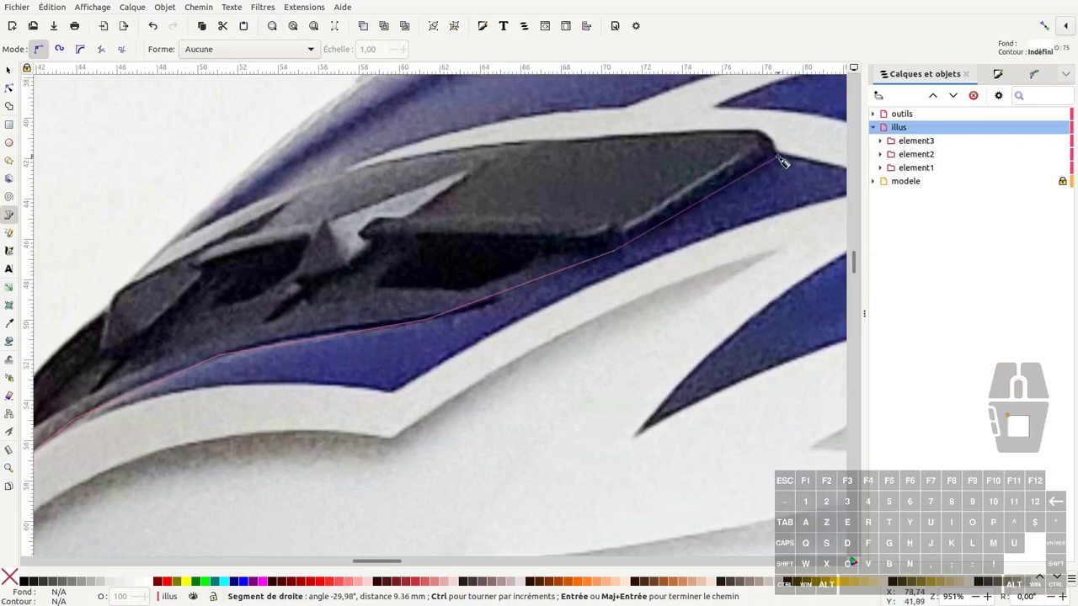
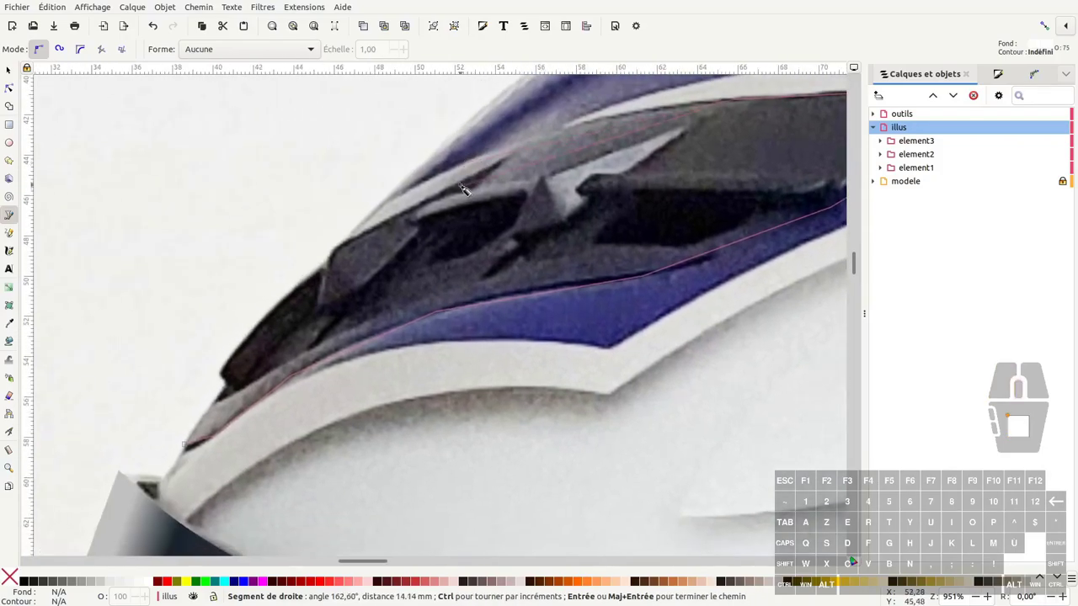
pyautogui.middleClick(452, 201)
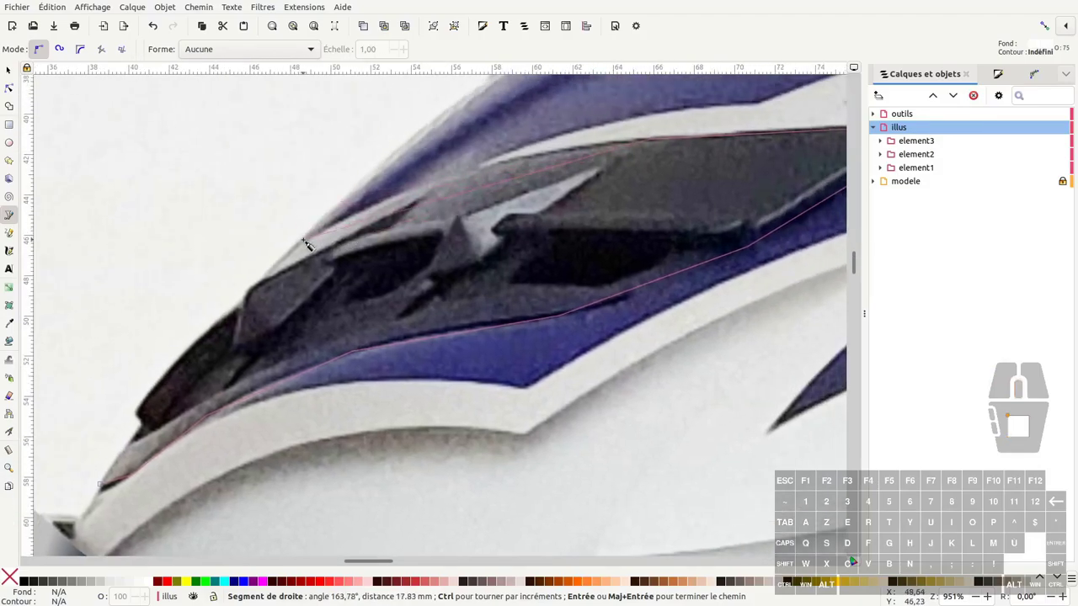
pyautogui.click(313, 243)
pyautogui.middleClick(310, 279)
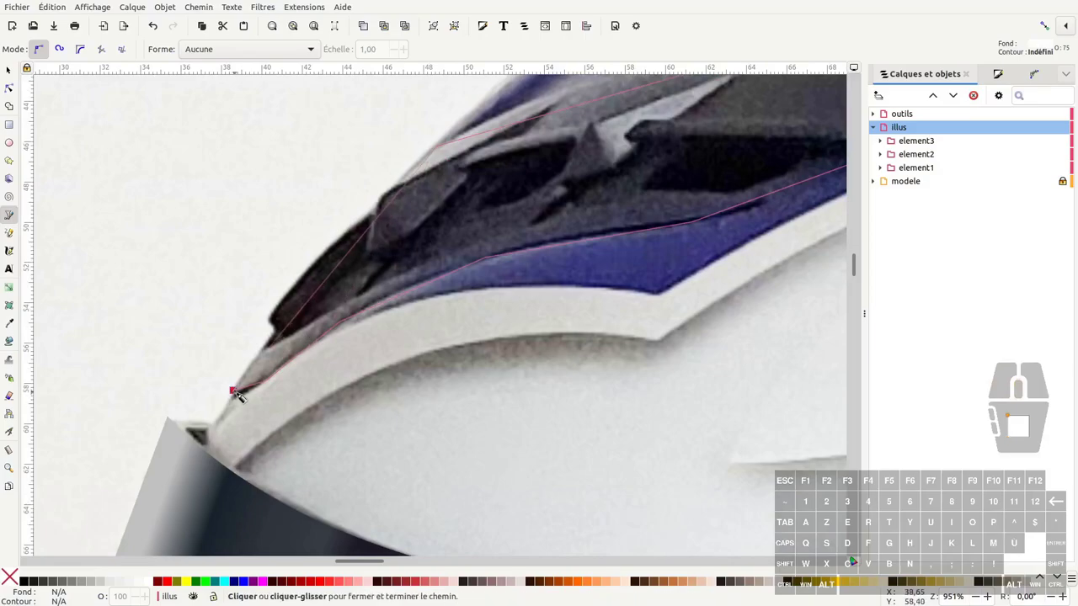
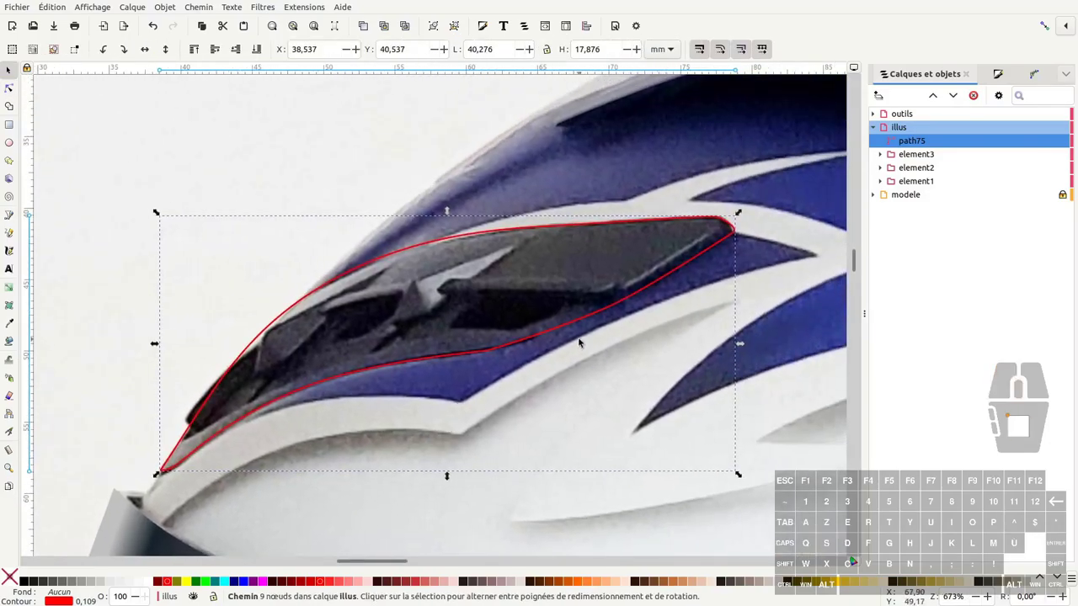
pyautogui.middleClick(564, 298)
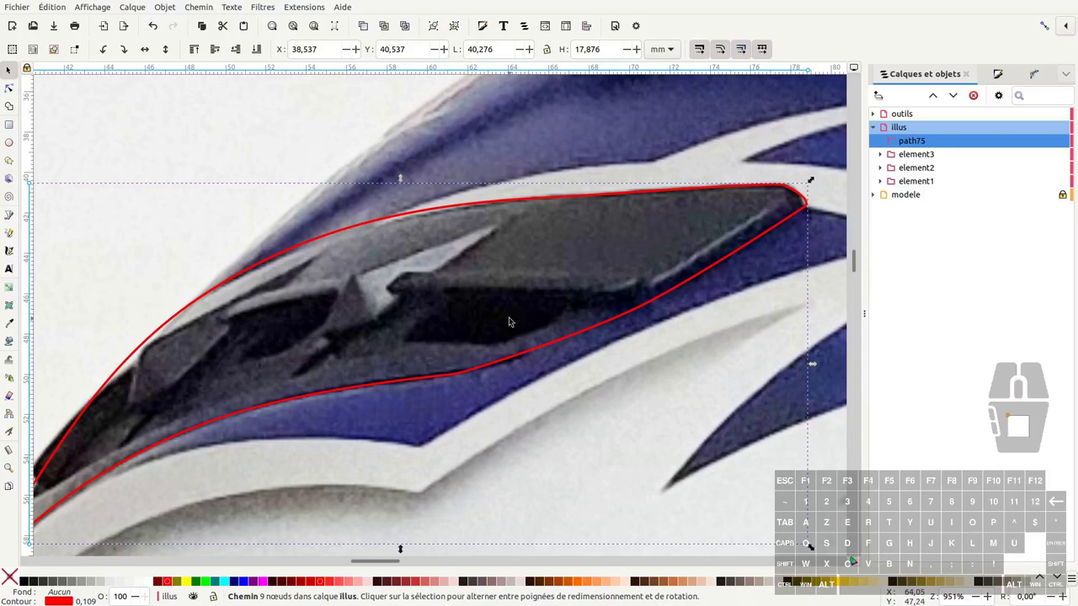
# Step: Trace the vent's large upper panel as a closed outline with the Bézier pen
pyautogui.press('b')
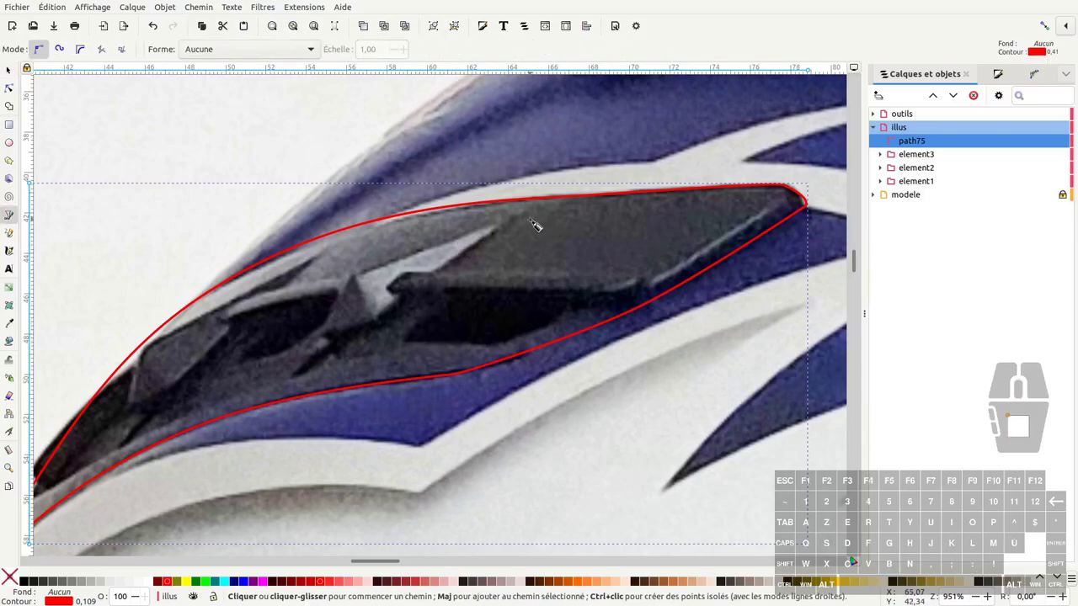
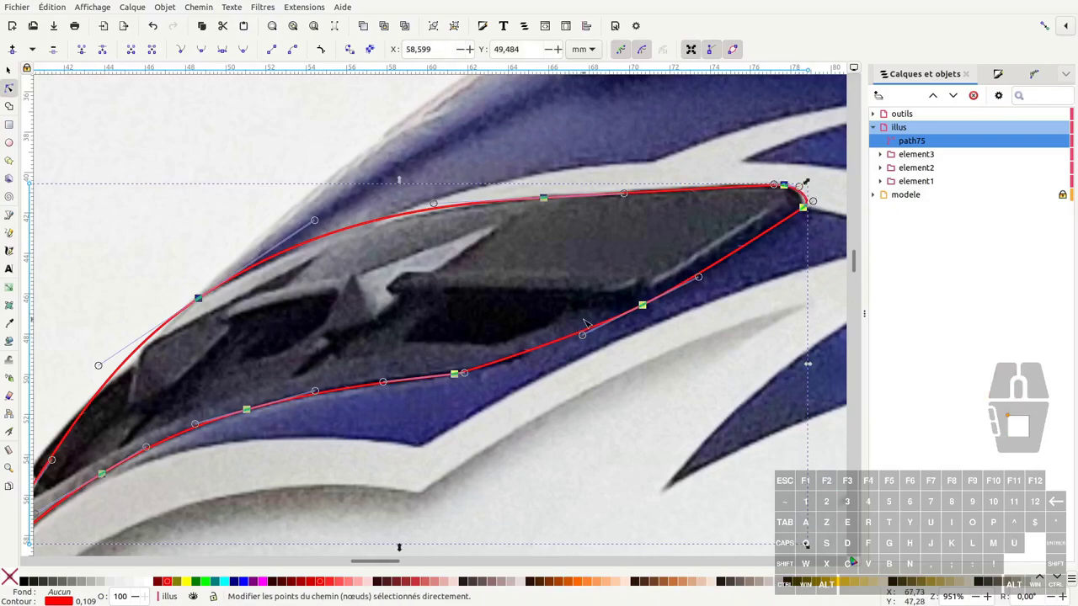
pyautogui.click(570, 190)
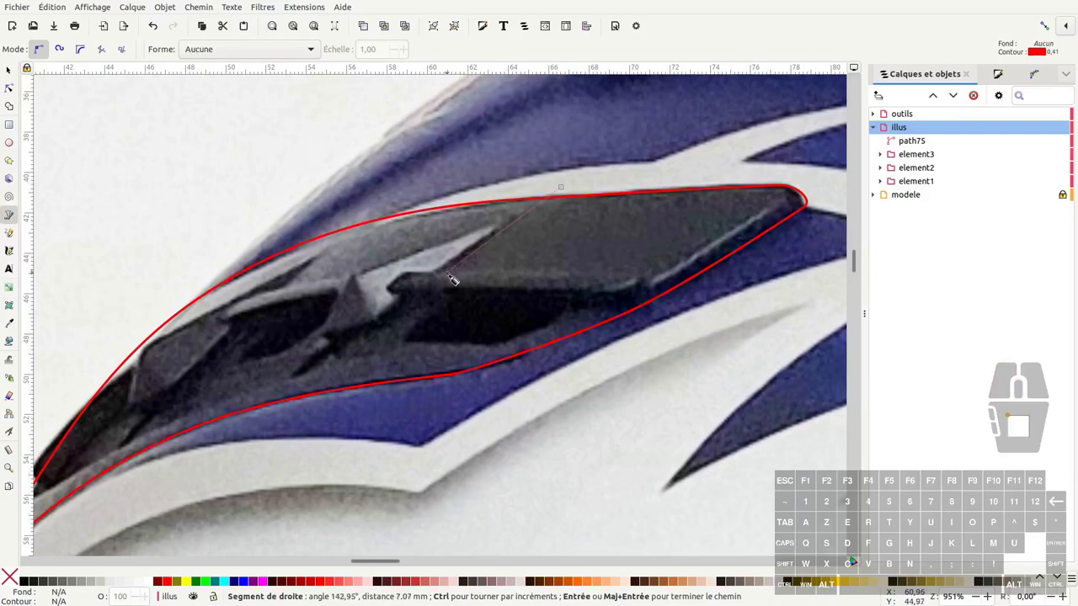
pyautogui.click(441, 278)
pyautogui.click(412, 280)
pyautogui.click(409, 282)
pyautogui.click(395, 293)
pyautogui.click(403, 298)
pyautogui.click(422, 294)
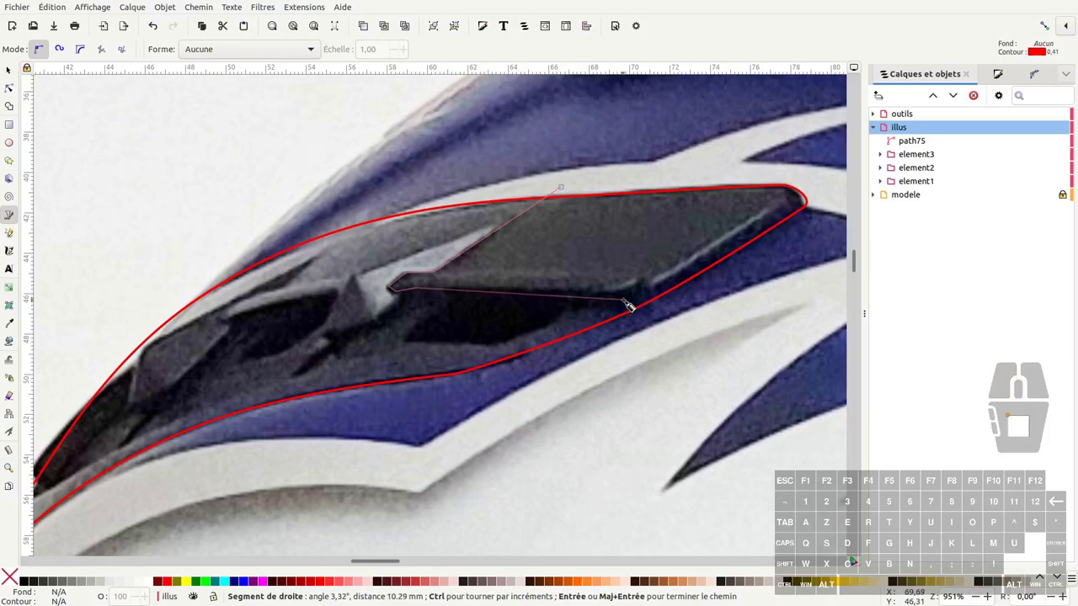
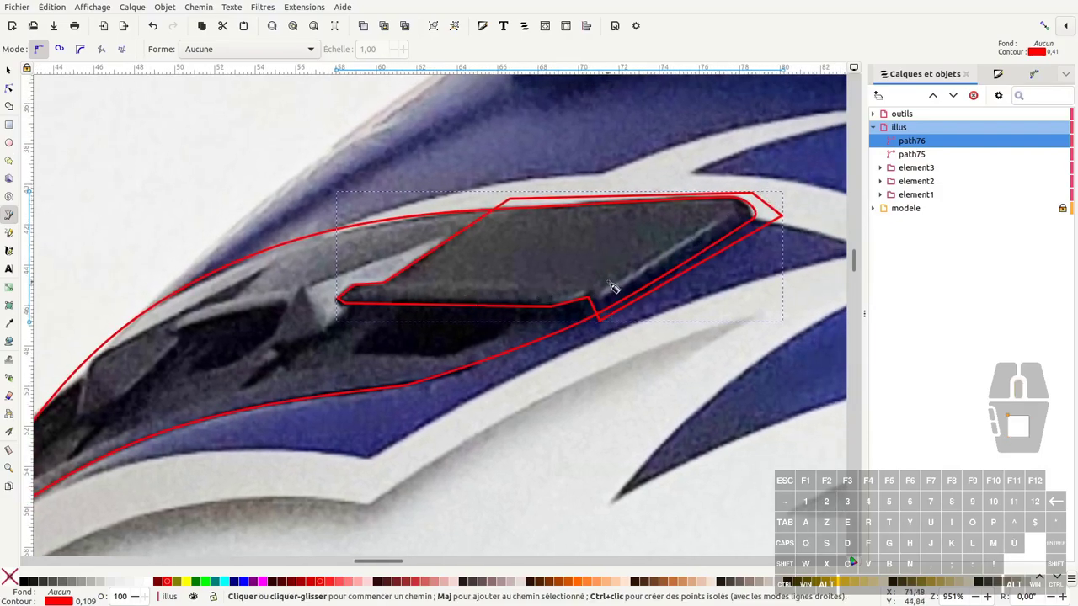
# Step: Draw the thin highlight line along the panel edge as an open two-node path
pyautogui.click(720, 230)
pyautogui.click(606, 302)
pyautogui.press('Return')
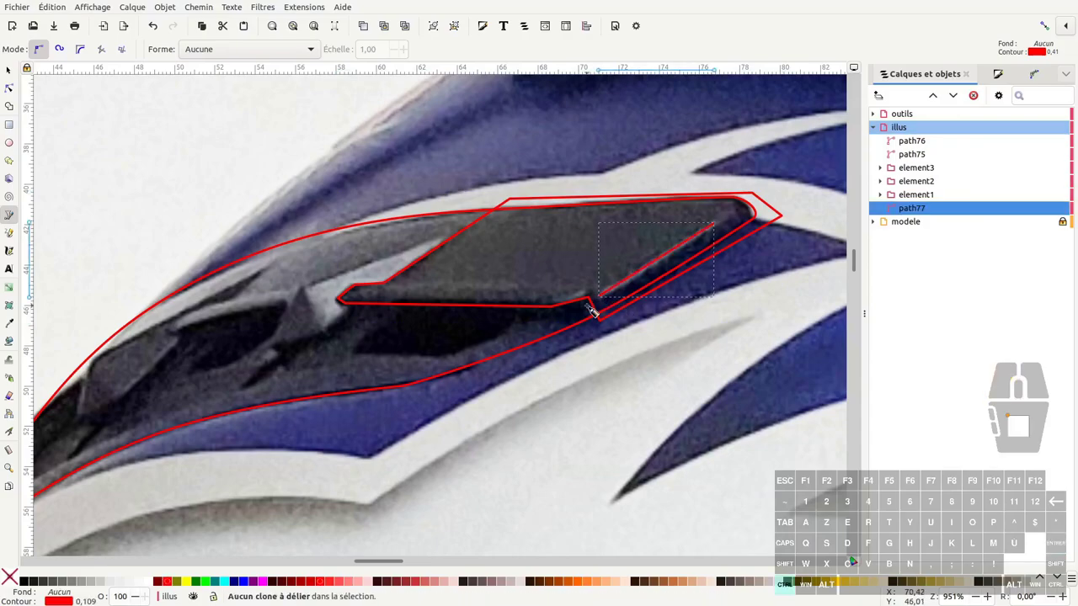
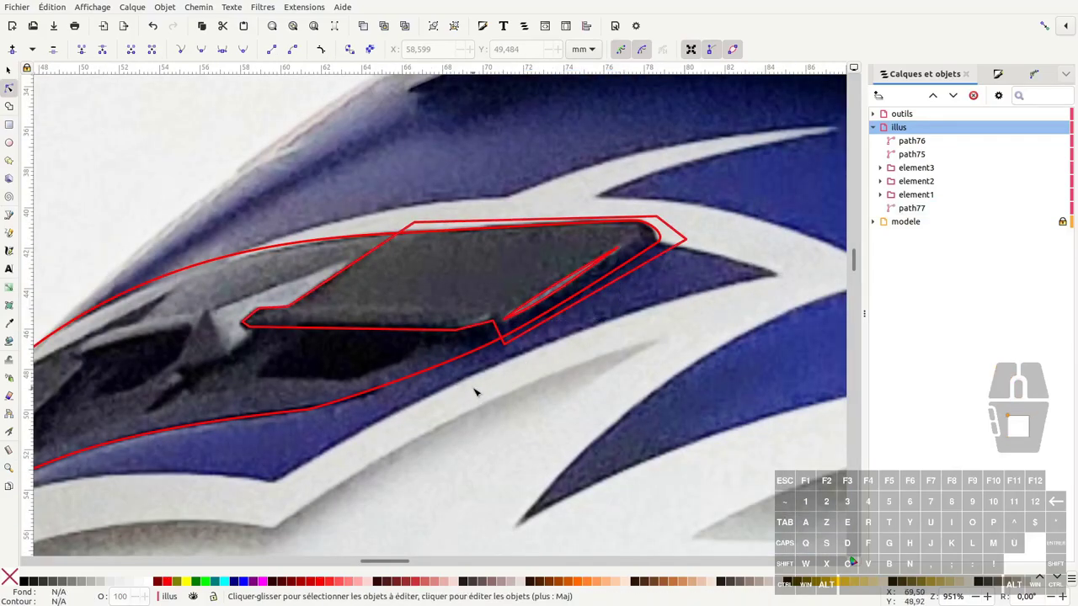
# Step: Trace the panel's lower lip and the dark opening beneath it as closed shapes
pyautogui.press('b')
pyautogui.click(266, 313)
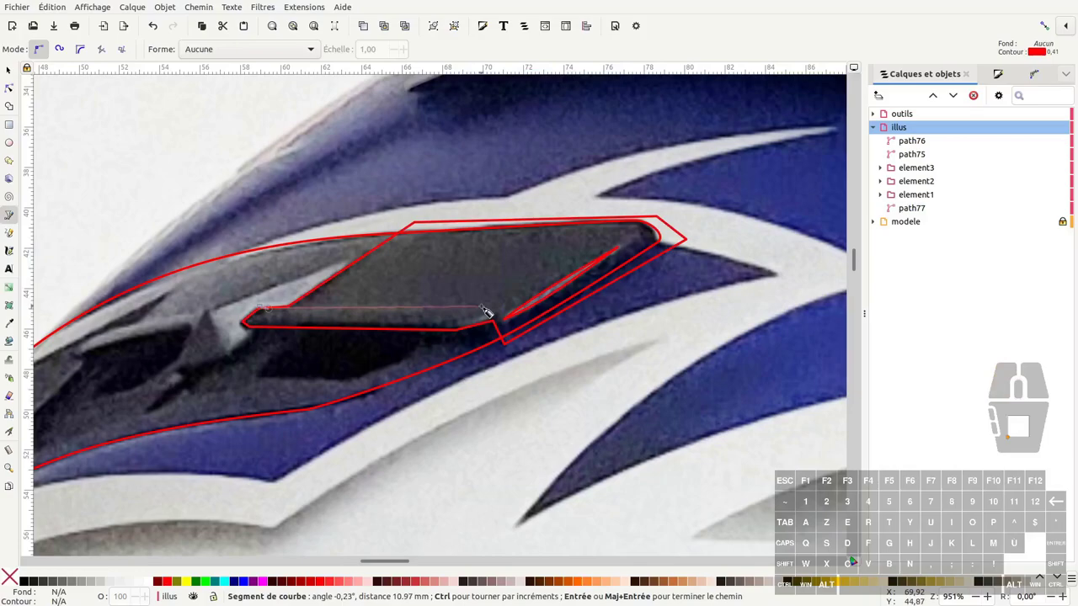
pyautogui.click(483, 321)
pyautogui.click(286, 292)
pyautogui.press('Return')
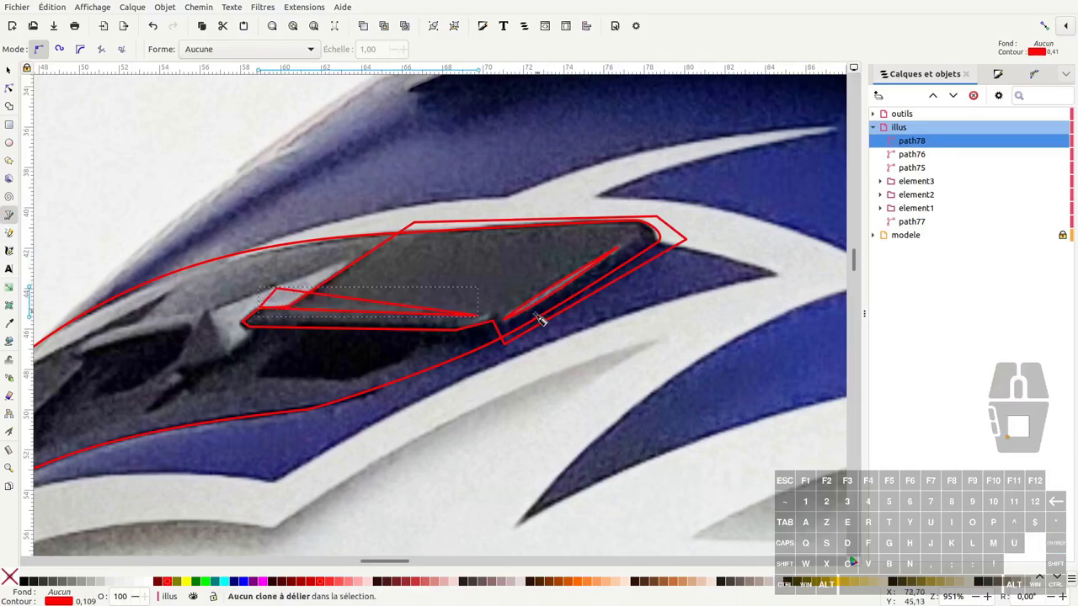
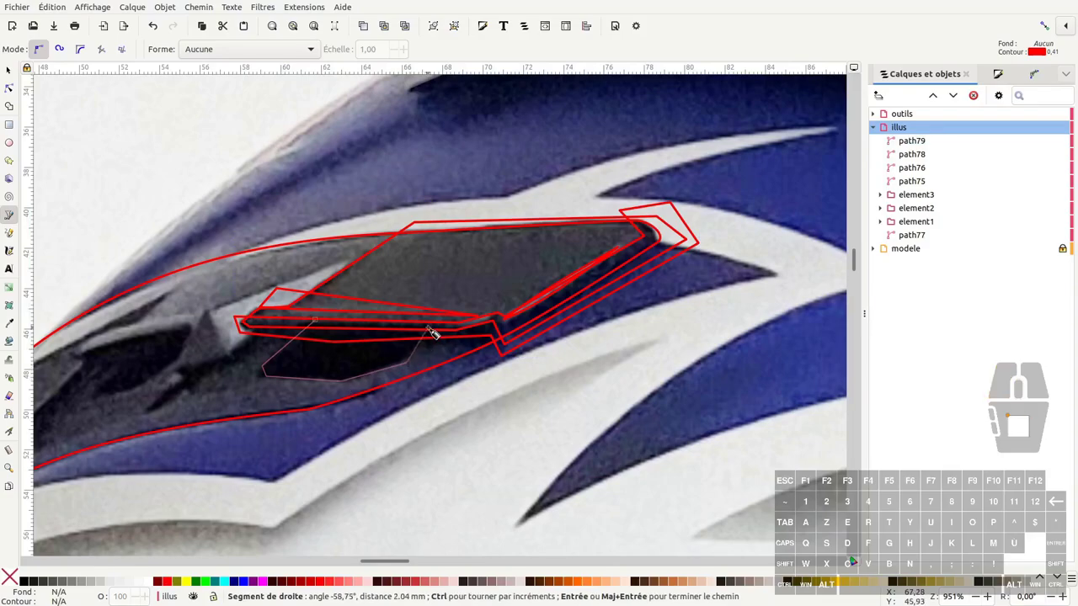
pyautogui.click(435, 323)
# Step: Enter node editing on the dark opening shape path80
pyautogui.press('Return')
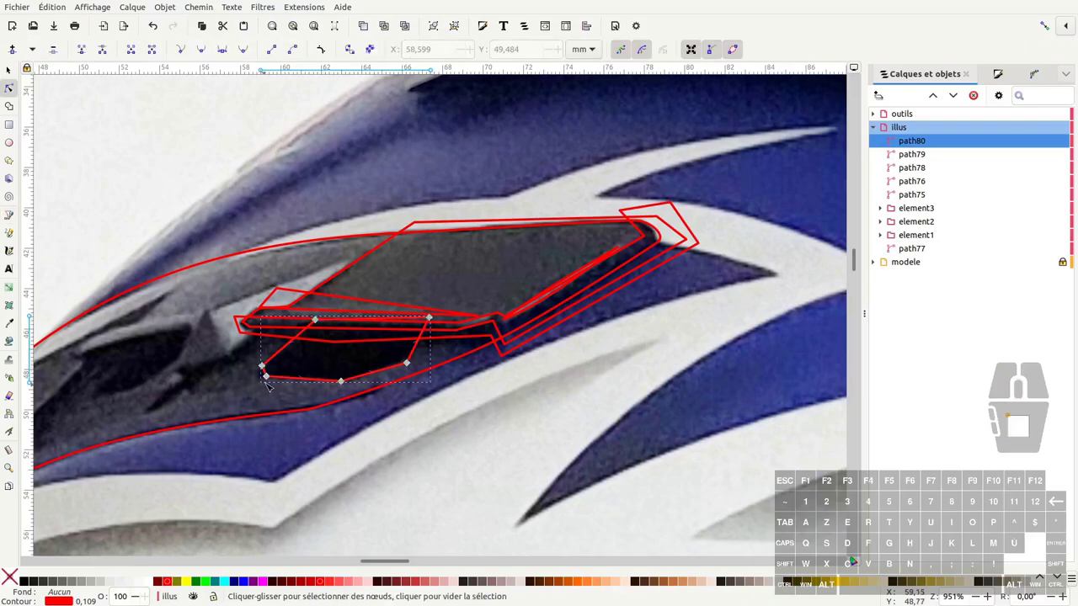
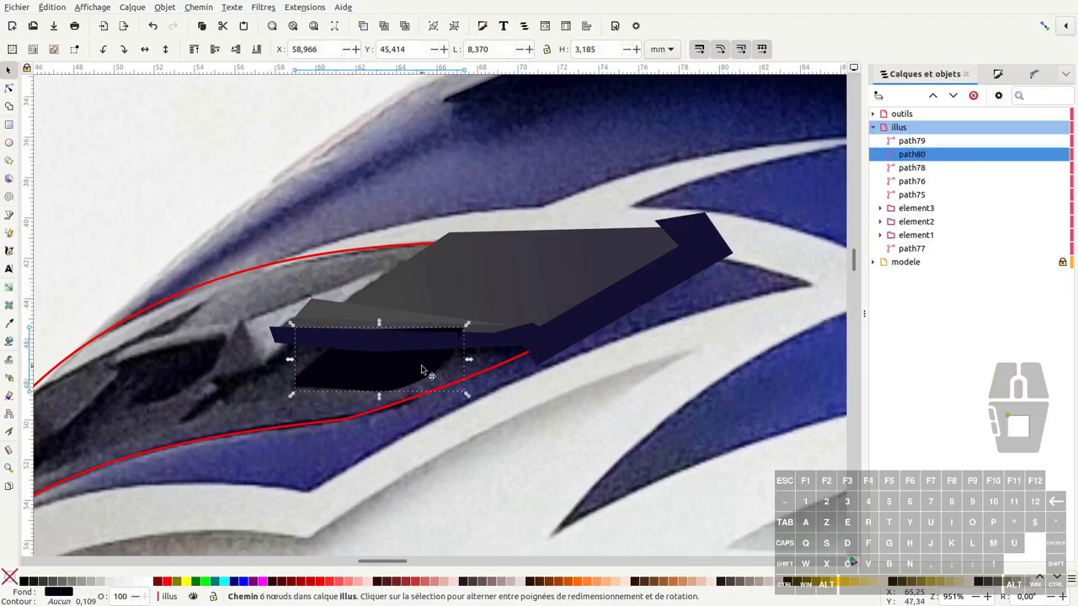
# Step: Group the highlight line, upper panel and lower lip into one vent group
pyautogui.click(385, 315)
pyautogui.click(666, 291)
pyautogui.click(750, 149)
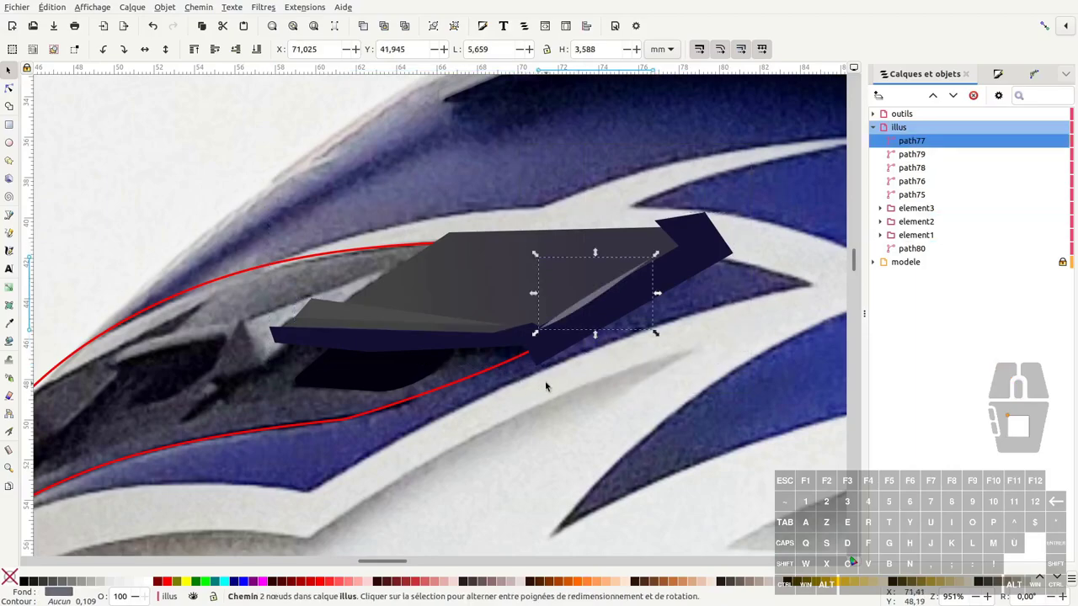
pyautogui.click(684, 278)
pyautogui.click(427, 322)
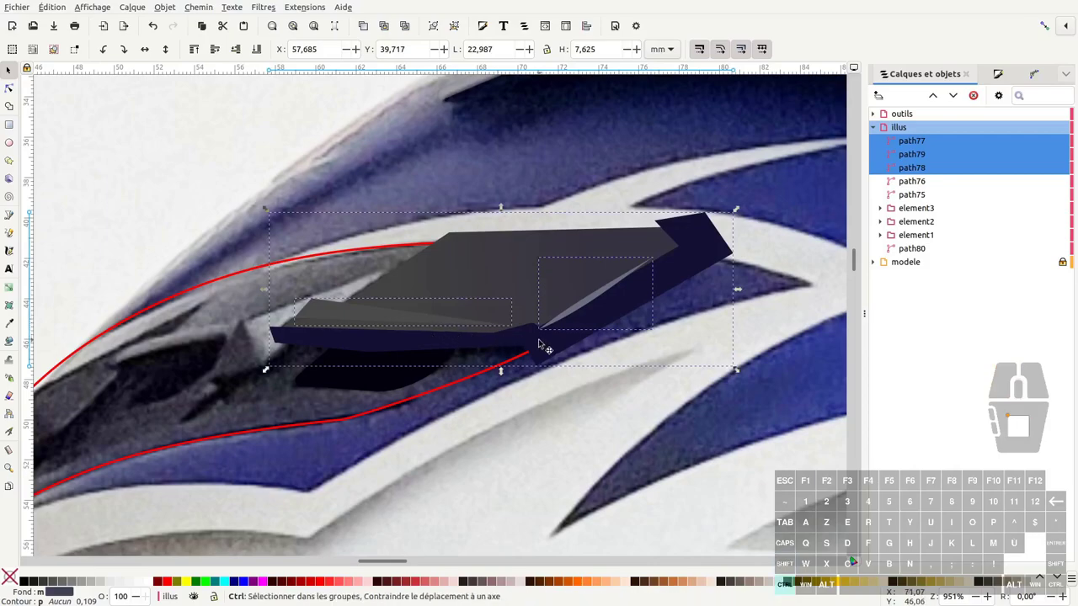
pyautogui.press('g')
# Step: Group the navy side strip, clone the vent group with Alt+D and select both clone and original
pyautogui.click(477, 282)
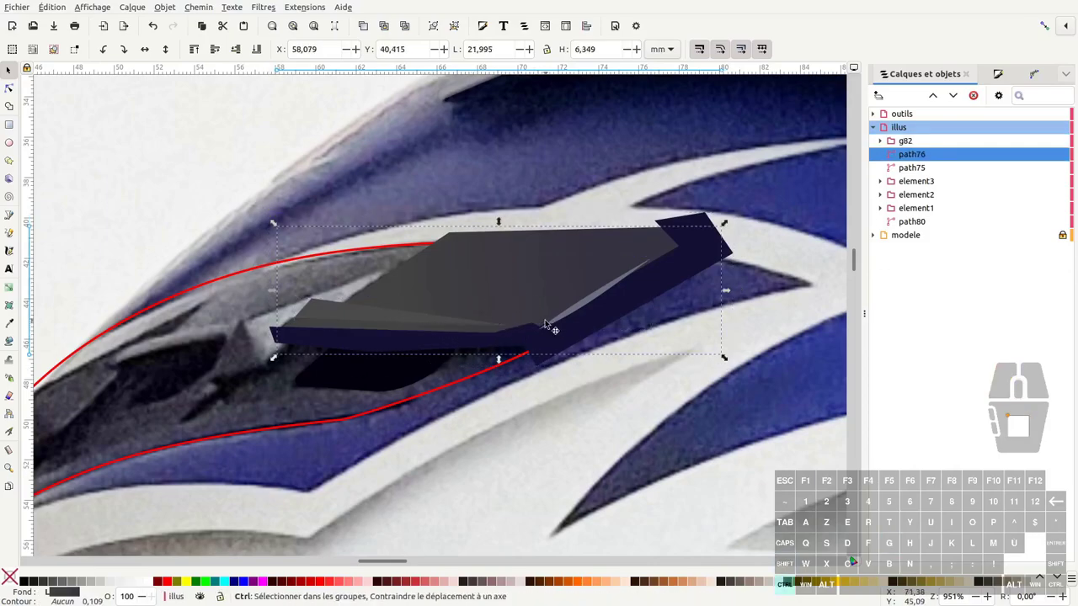
pyautogui.press('g')
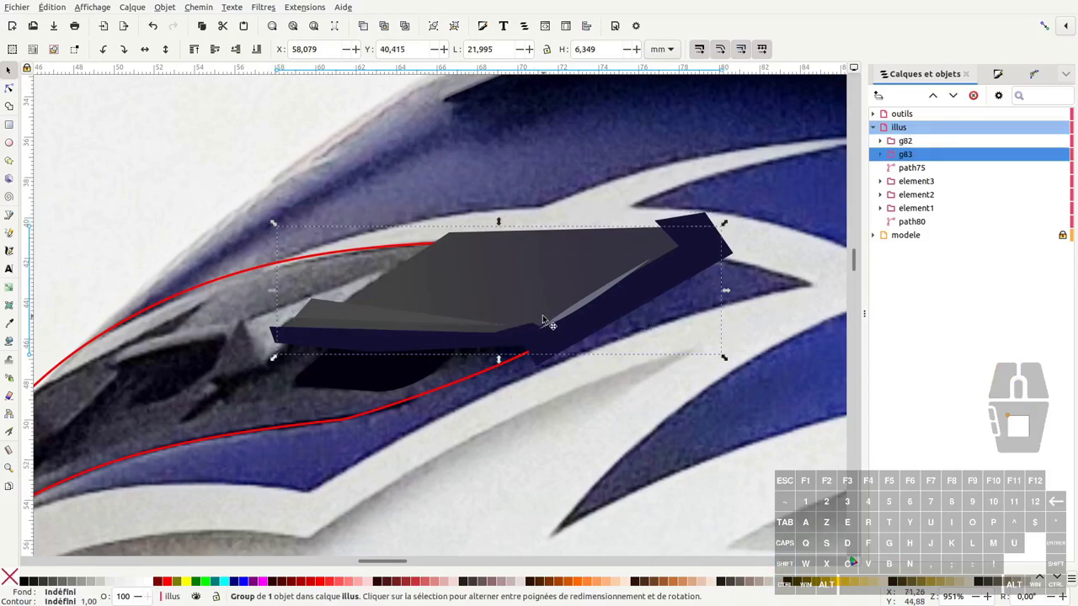
pyautogui.press('alt+d')
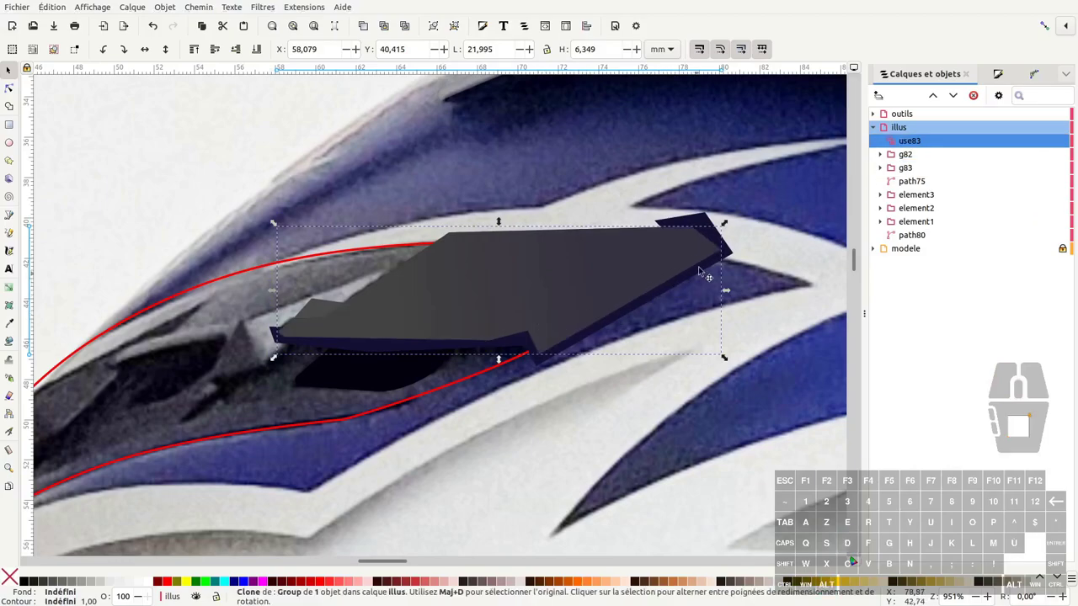
pyautogui.click(706, 224)
# Step: Clip the vent group to its clone and sample a near-black from the photo for the side face
pyautogui.rightClick(675, 268)
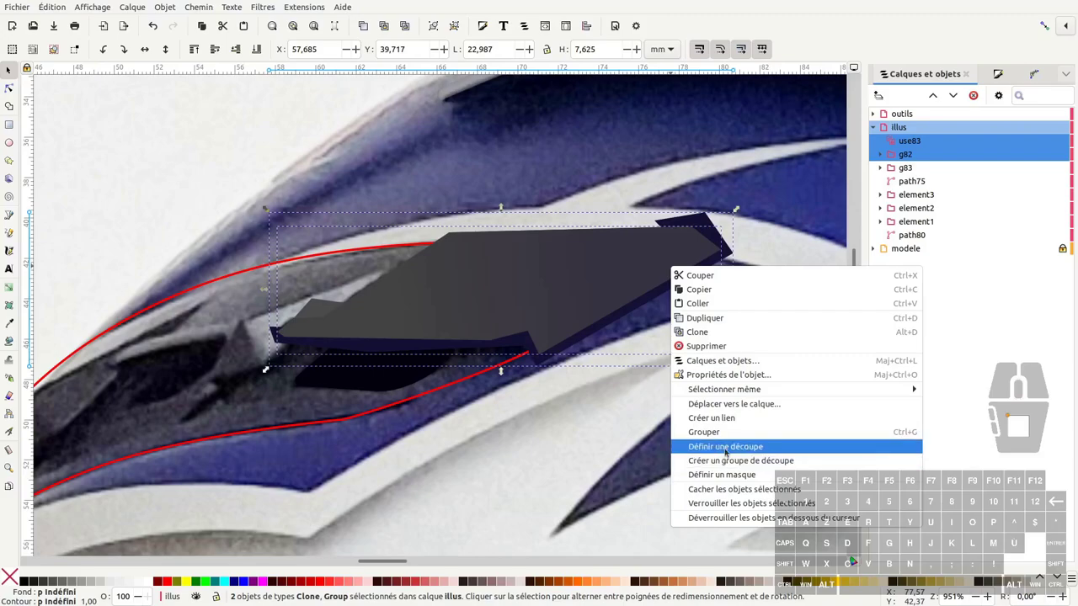
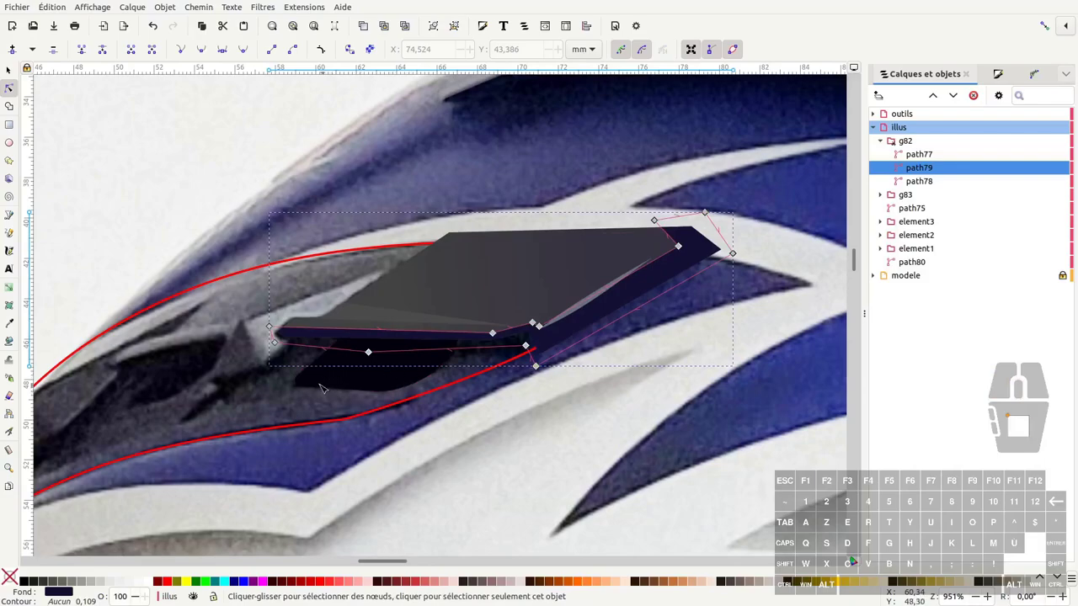
pyautogui.click(199, 352)
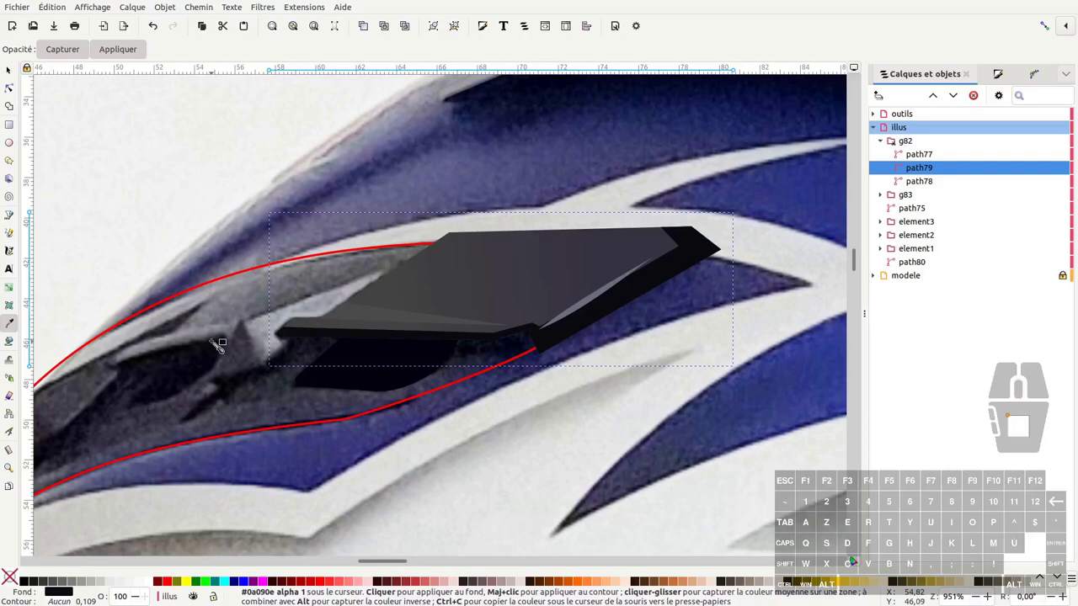
pyautogui.click(221, 346)
pyautogui.press('F1')
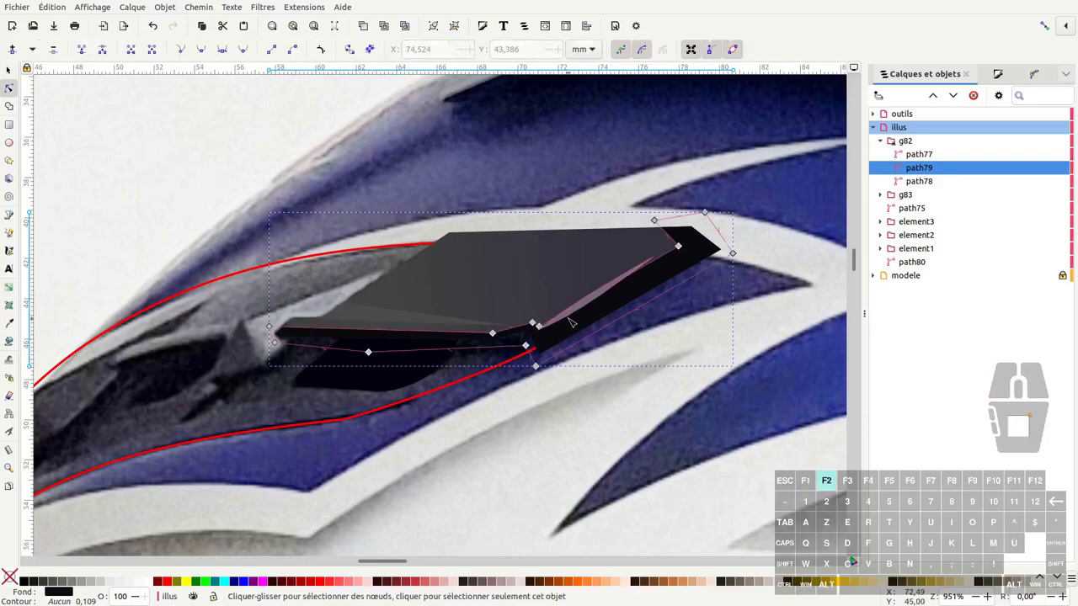
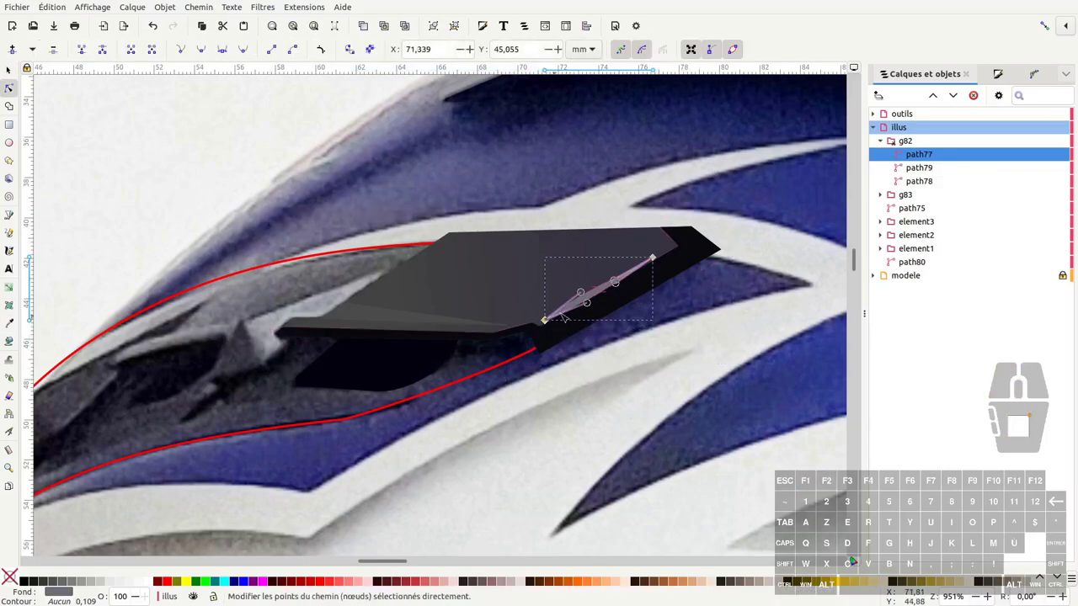
# Step: Enter the vent faces for reshaping, then undo the last change
pyautogui.click(436, 324)
pyautogui.click(445, 323)
pyautogui.doubleClick(443, 323)
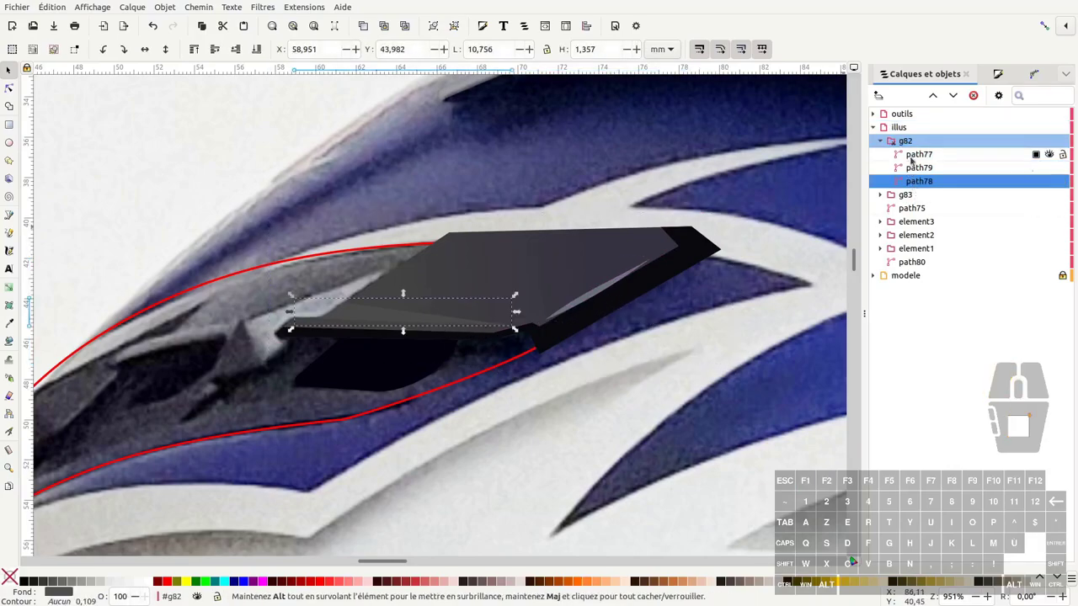
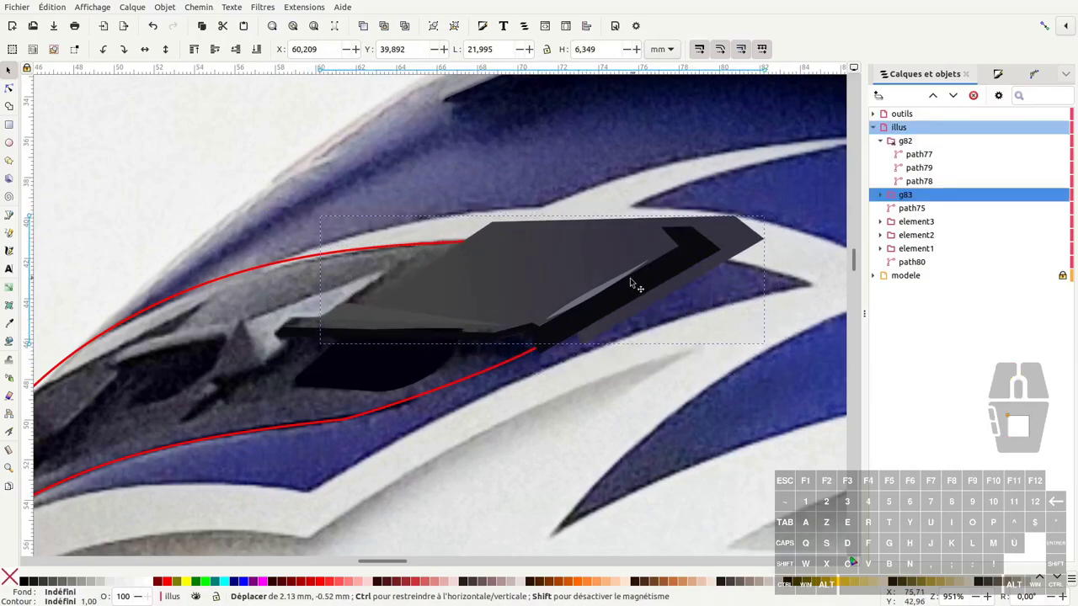
pyautogui.press('ctrl+z')
# Step: Drag the clipped vent group back into place over the photo
pyautogui.click(636, 288)
pyautogui.moveTo(637, 287); pyautogui.dragTo(646, 294)
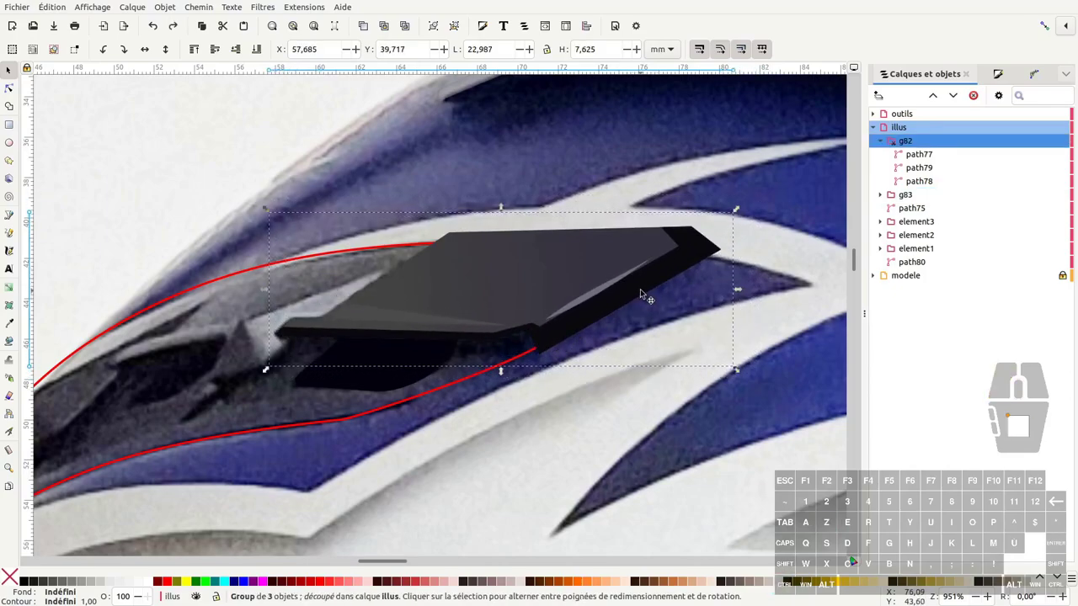
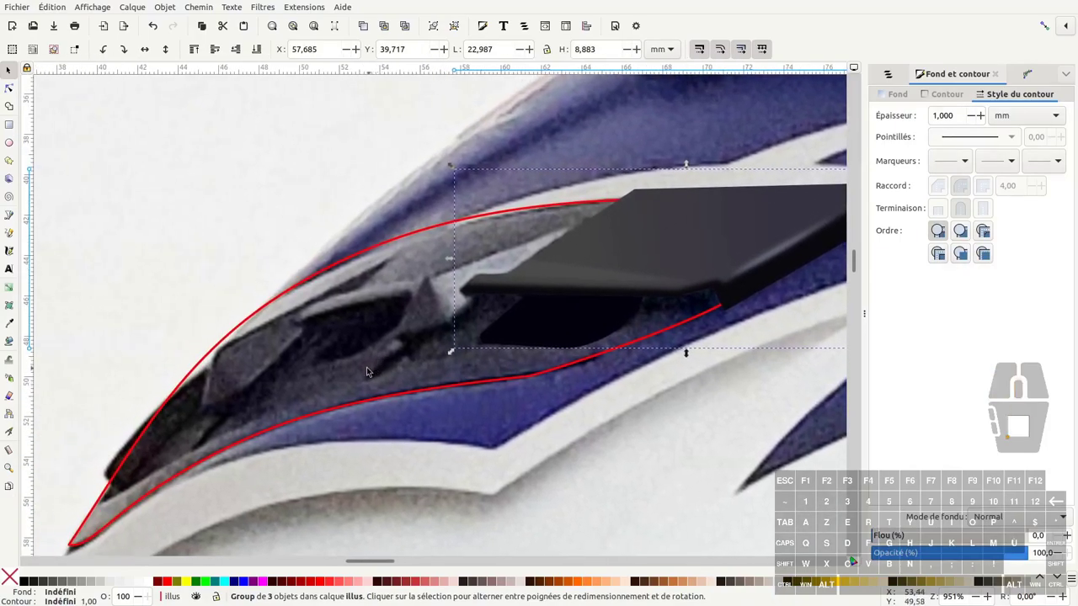
# Step: Zoom onto the front vent and start its arrow-shaped outline with the Bézier pen
pyautogui.press('b')
pyautogui.middleClick(333, 332)
pyautogui.middleClick(314, 390)
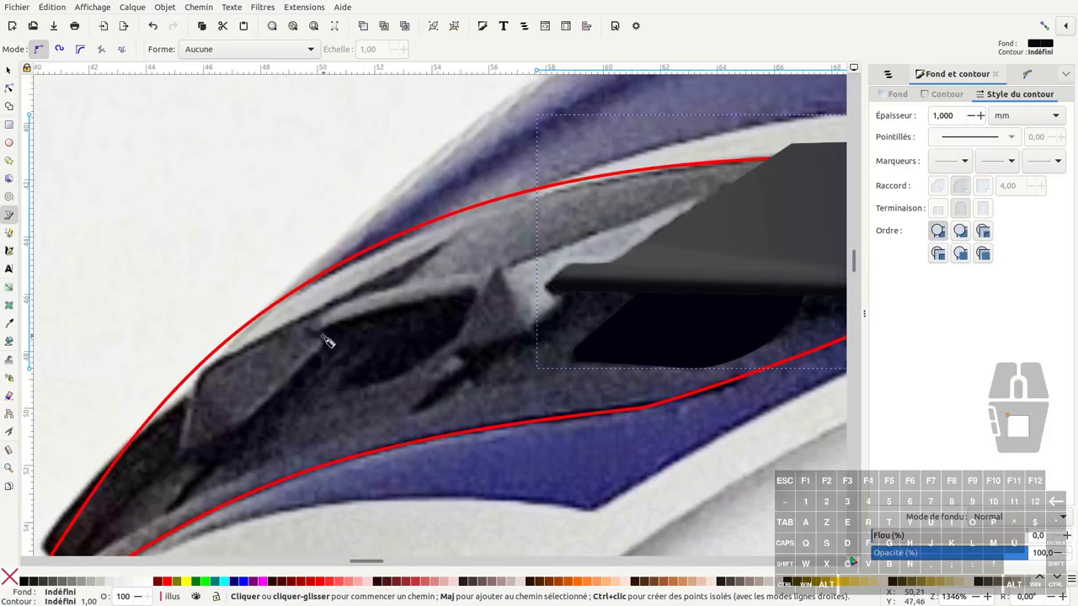
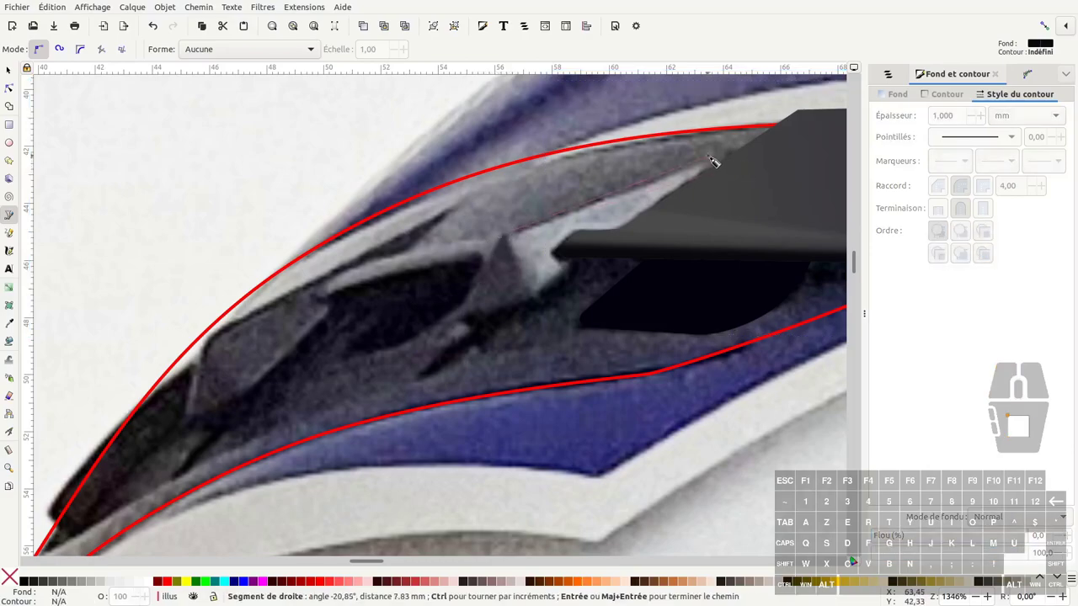
pyautogui.click(717, 164)
pyautogui.click(725, 174)
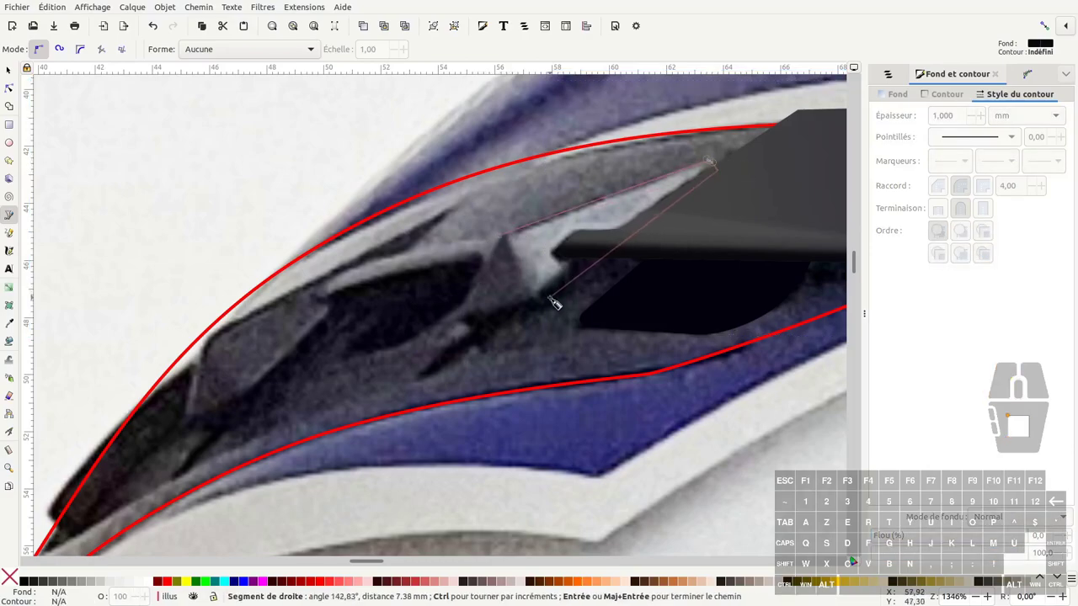
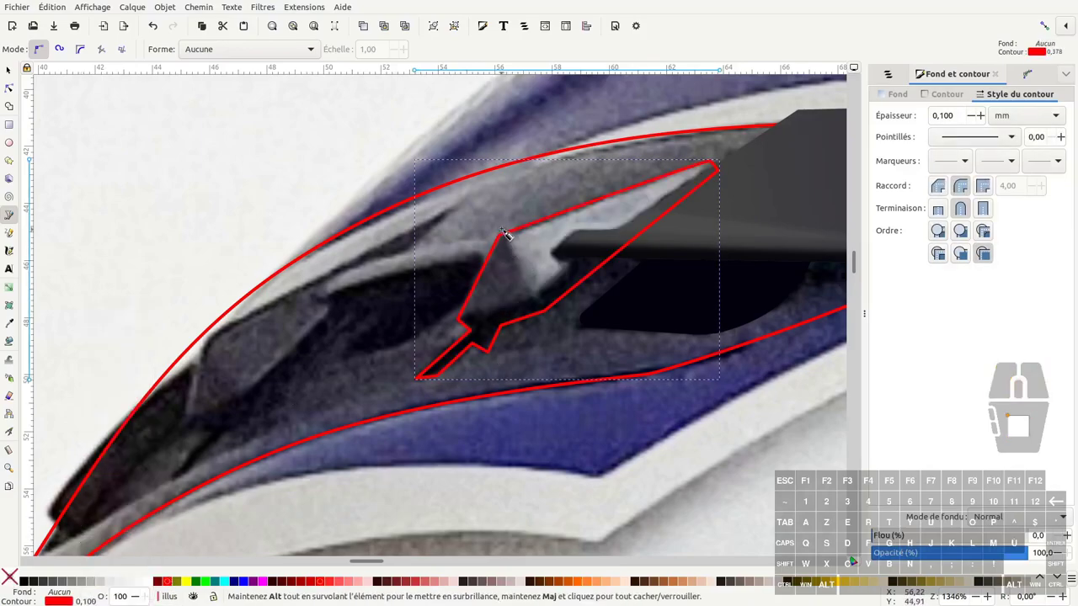
# Step: Trace the vent's triangle face as a closed outline
pyautogui.click(508, 232)
pyautogui.click(536, 306)
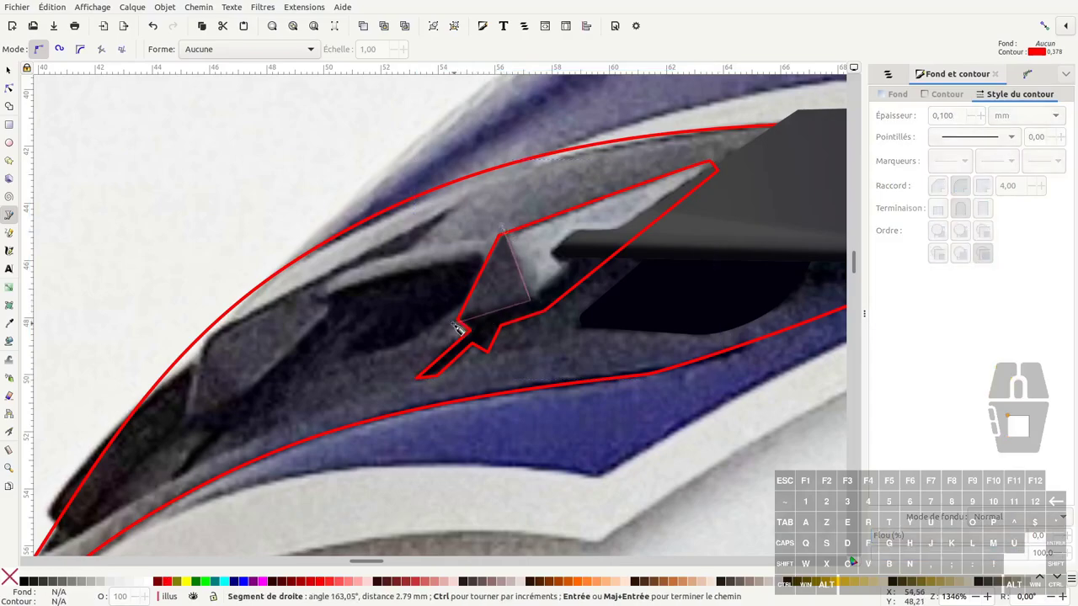
pyautogui.click(454, 328)
pyautogui.click(508, 229)
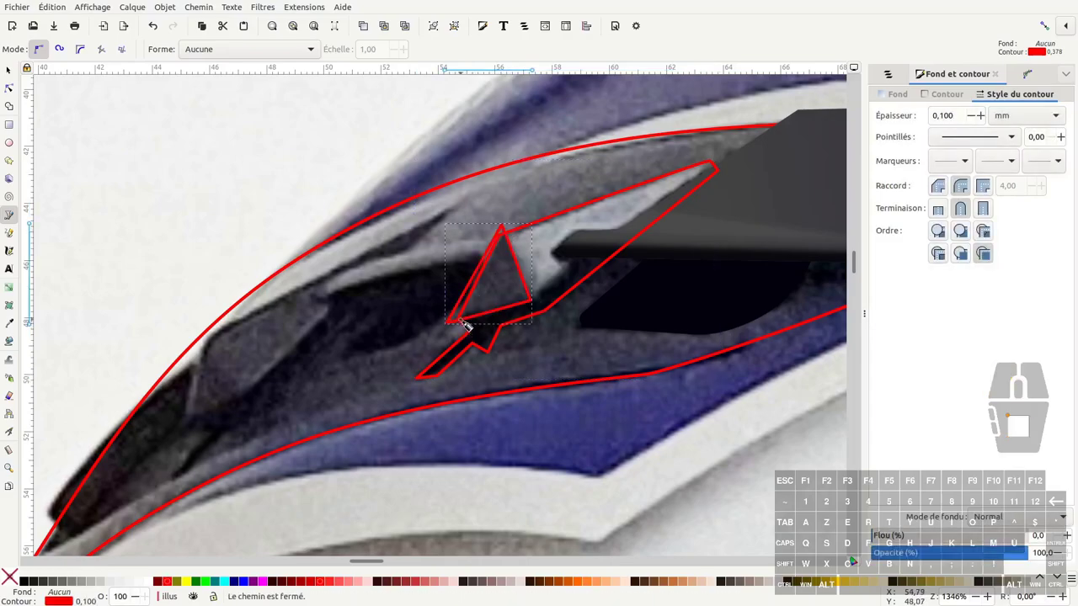
pyautogui.click(459, 329)
# Step: Trace the long sliver along the vent's front as a closed nine-corner outline
pyautogui.click(538, 304)
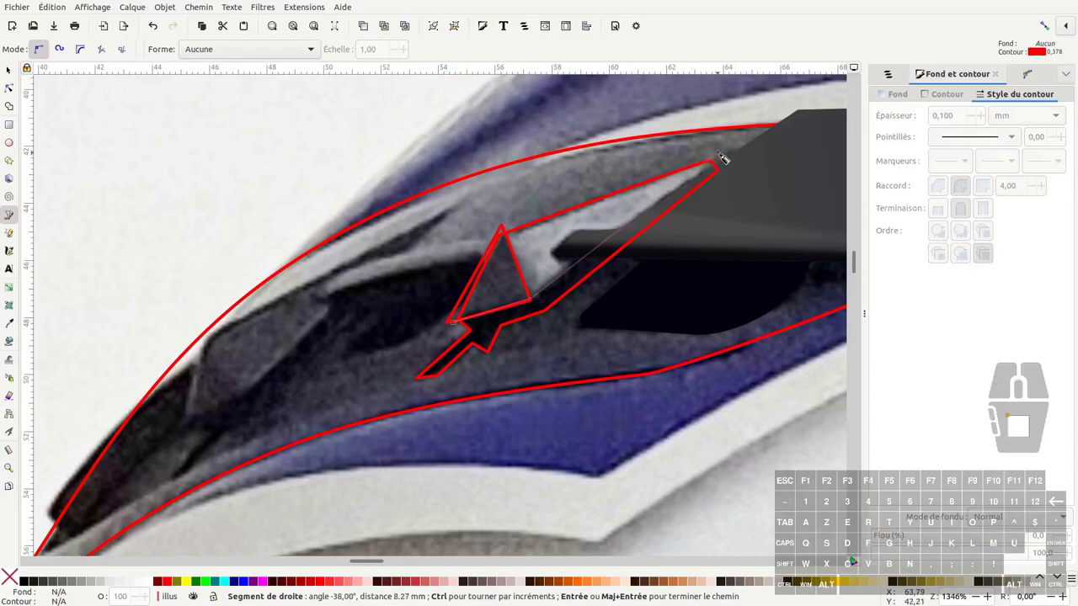
pyautogui.click(725, 163)
pyautogui.click(733, 180)
pyautogui.click(541, 333)
pyautogui.click(485, 369)
pyautogui.click(444, 392)
pyautogui.click(416, 391)
pyautogui.click(424, 367)
pyautogui.click(460, 331)
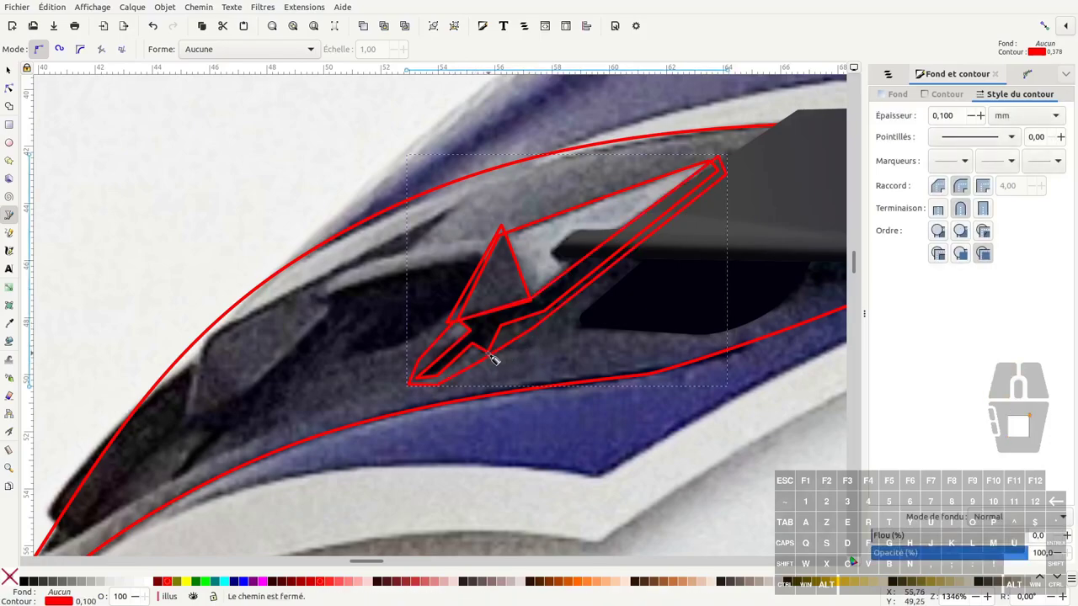
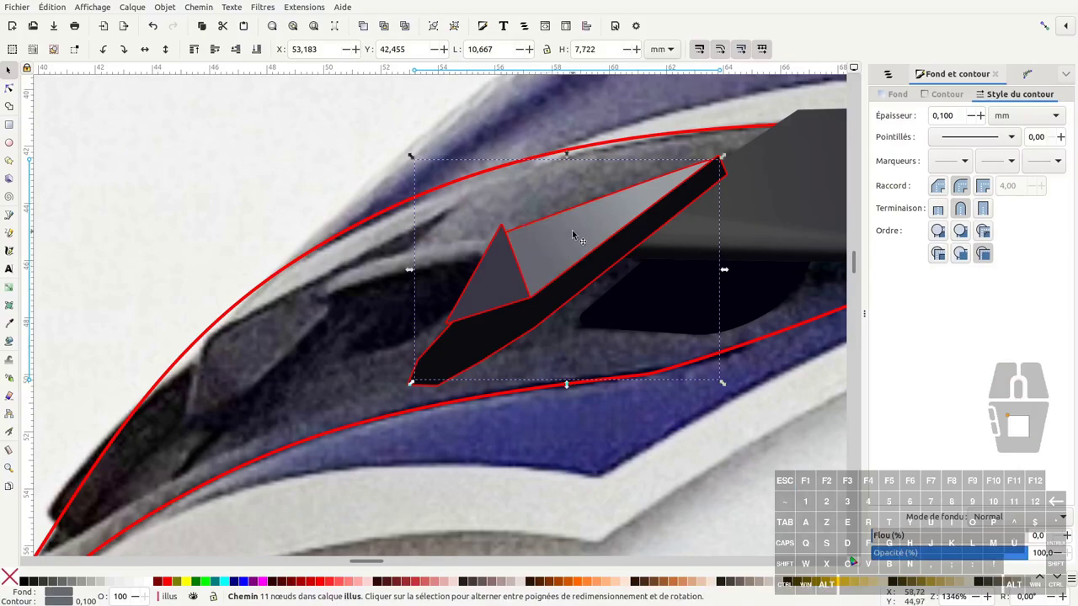
# Step: Group the traced triangle face and sliver into one front vent group
pyautogui.click(508, 277)
pyautogui.click(500, 342)
pyautogui.press('ctrl+g')
pyautogui.click(550, 246)
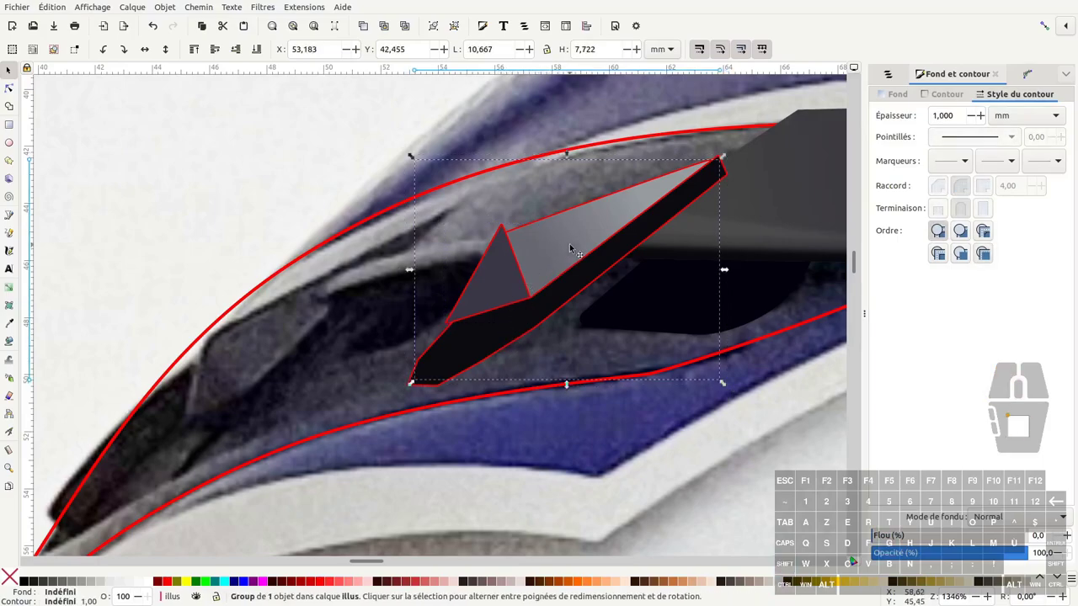
# Step: Clone the front vent group and clip it to the clone with Définir une découpe
pyautogui.press('alt+d')
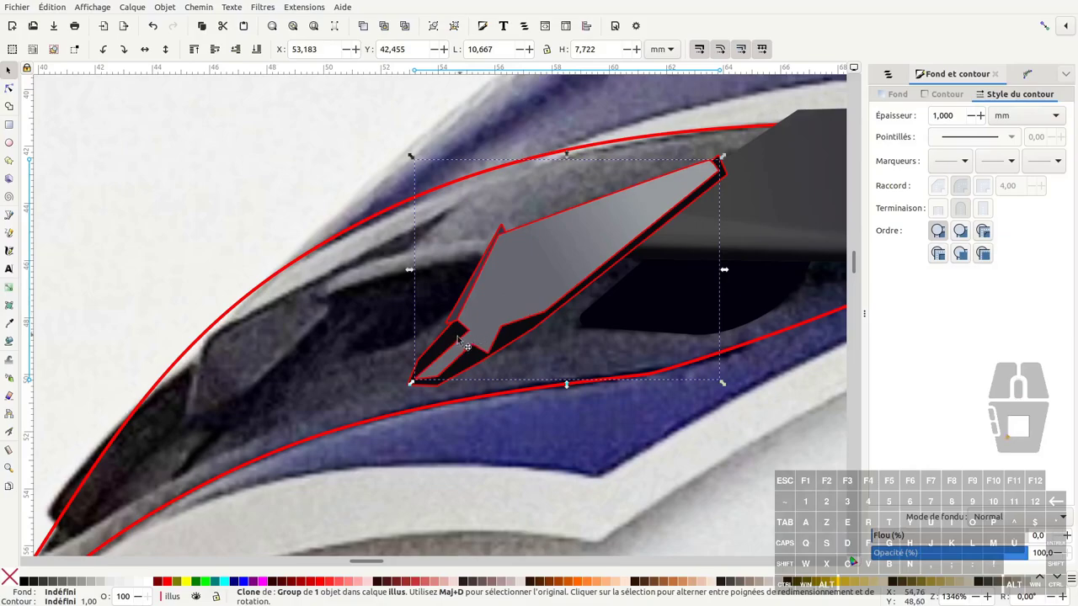
pyautogui.click(450, 343)
pyautogui.rightClick(450, 343)
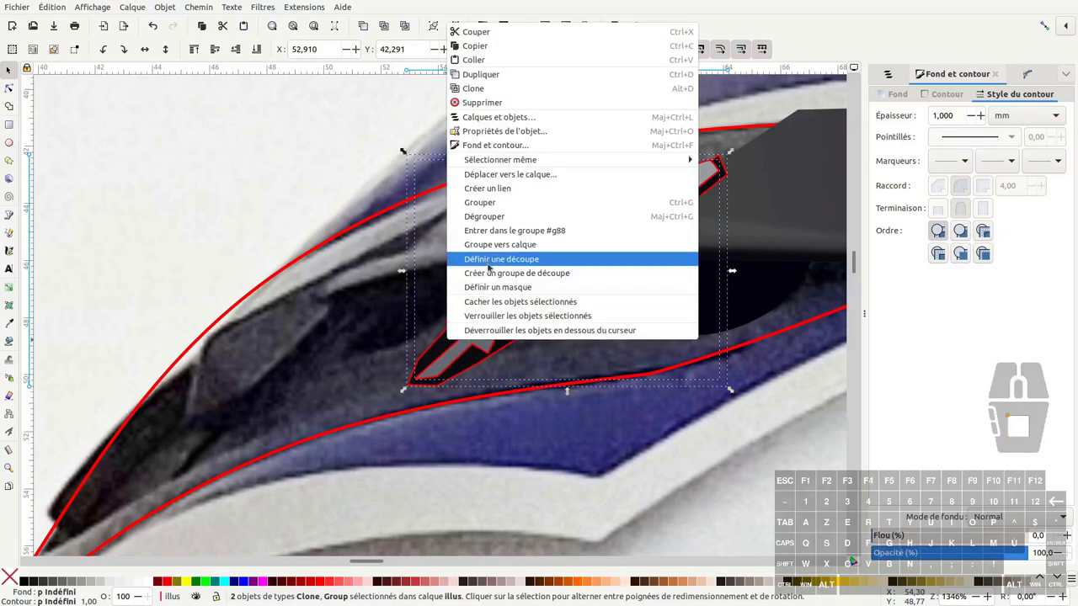
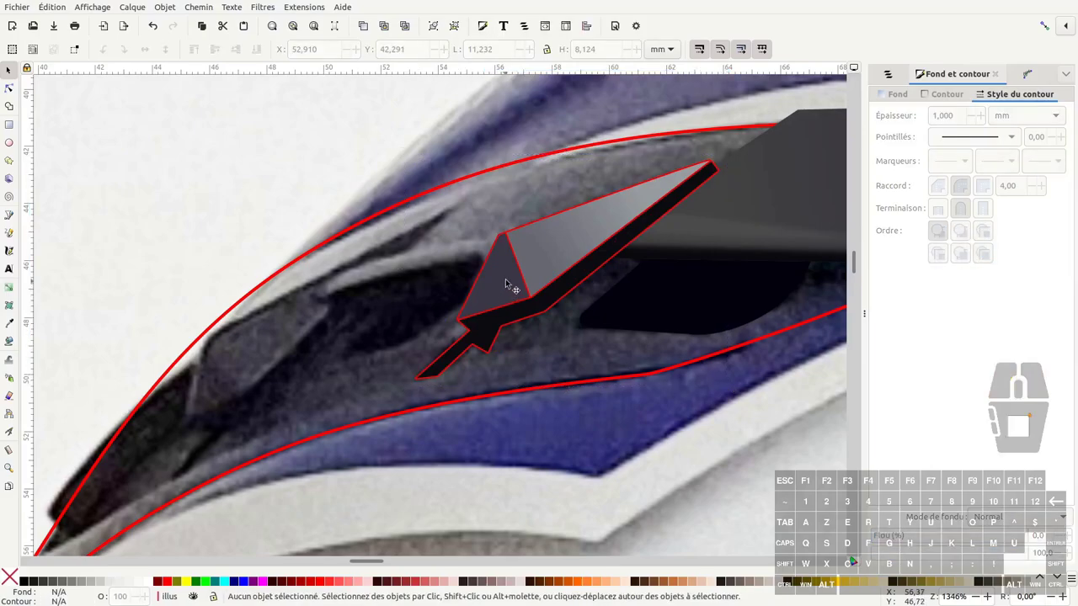
pyautogui.click(333, 168)
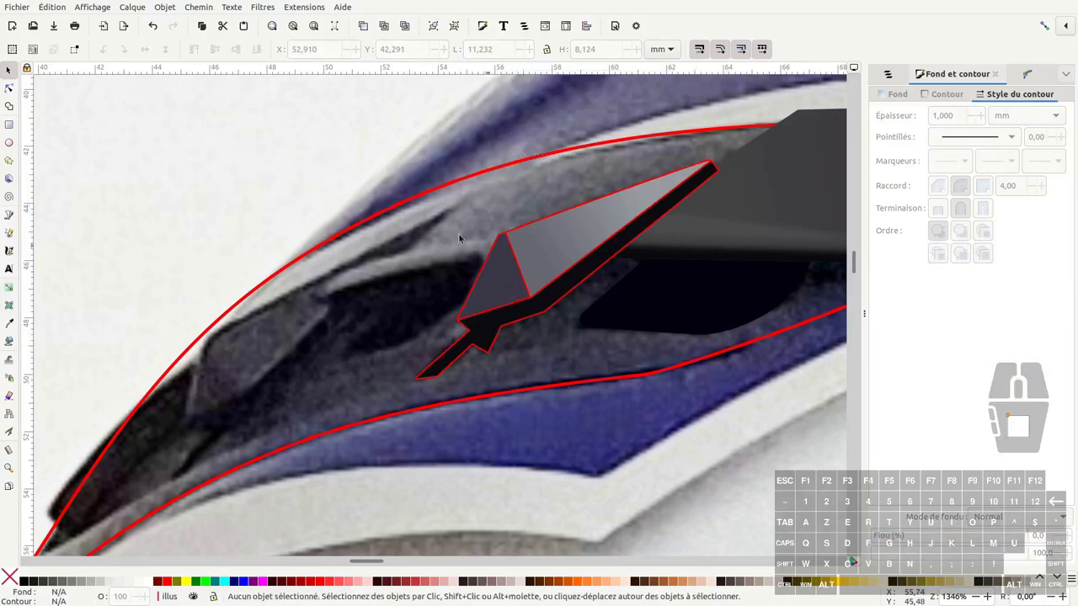
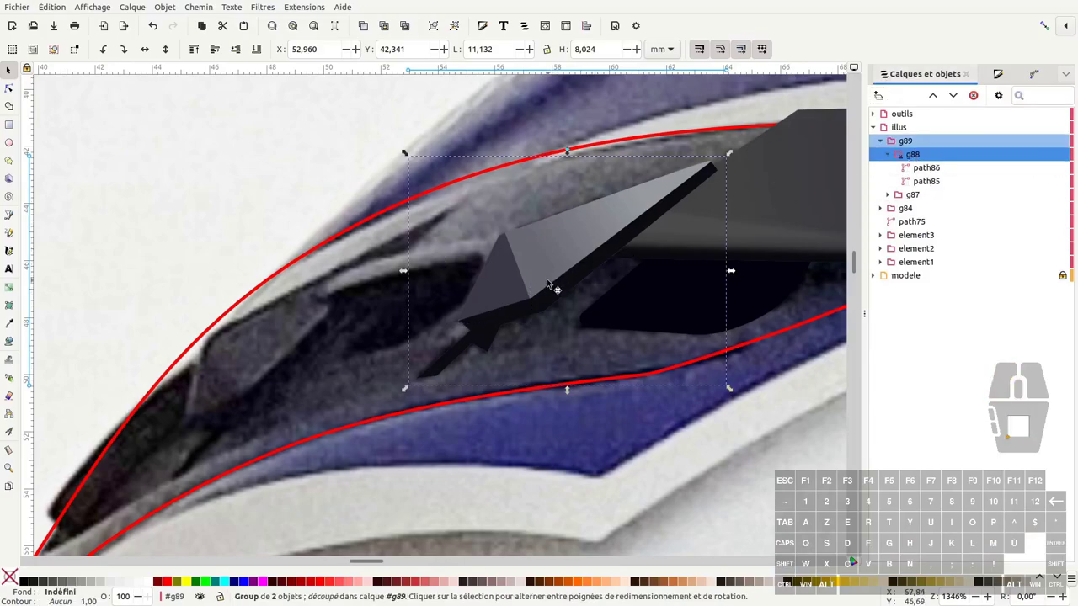
# Step: Nudge the front vent group and pan the view across the vent area
pyautogui.moveTo(521, 291); pyautogui.dragTo(538, 289)
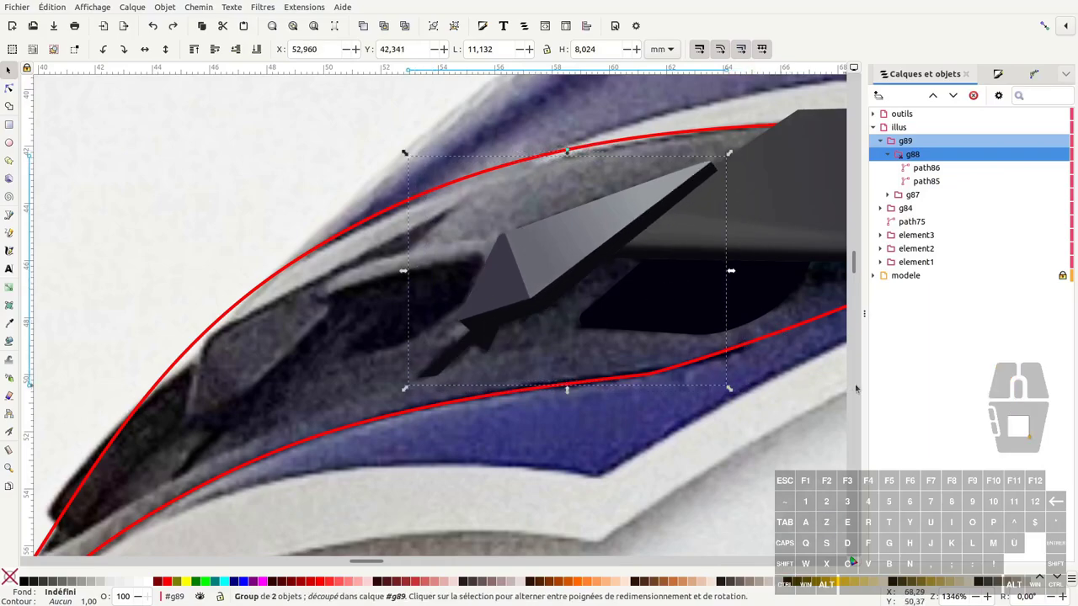
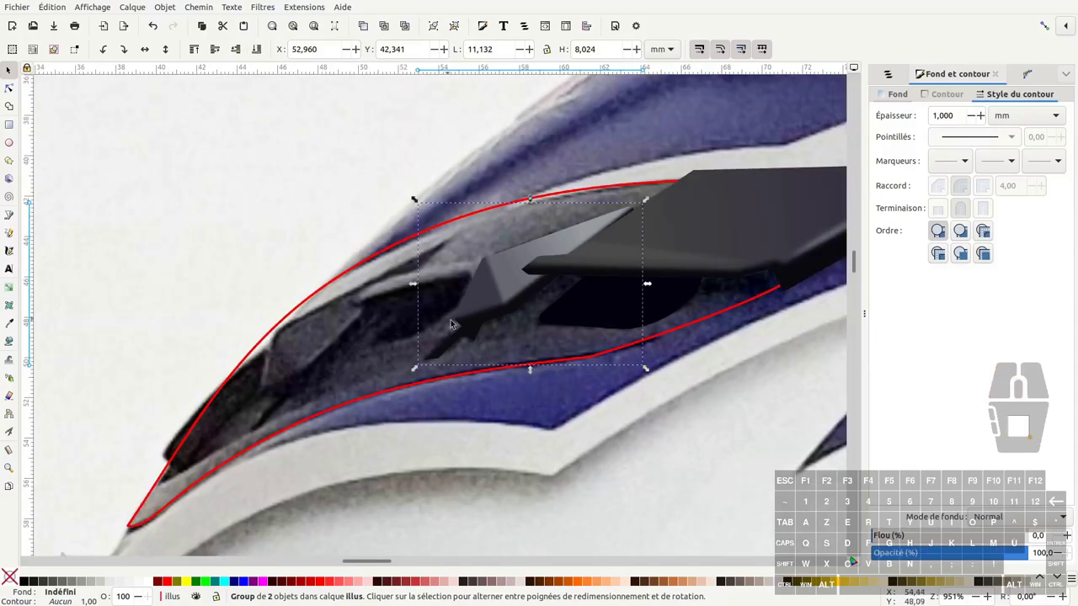
pyautogui.middleClick(459, 328)
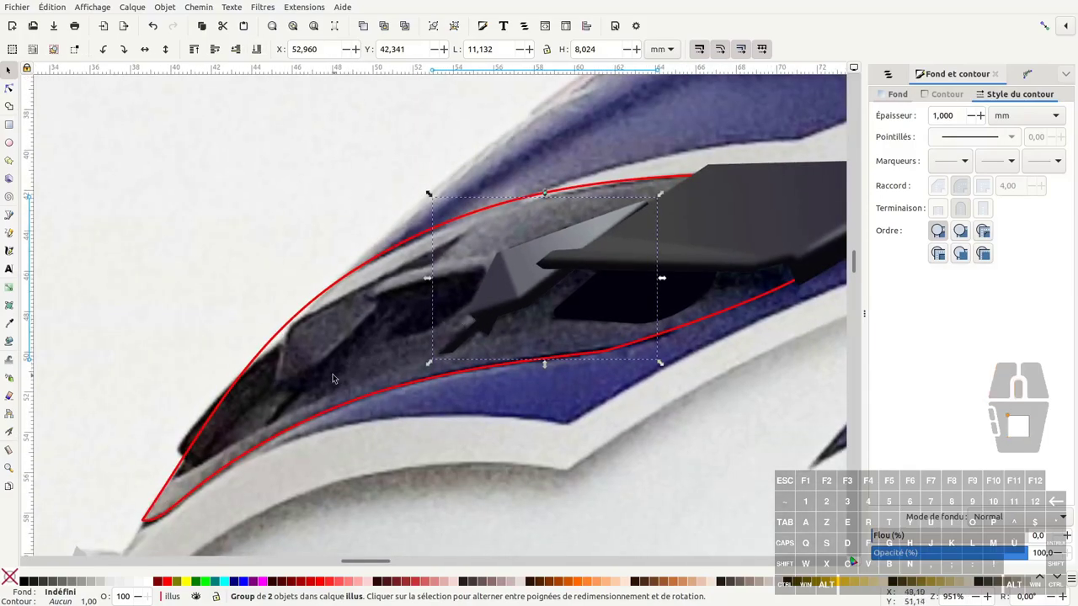
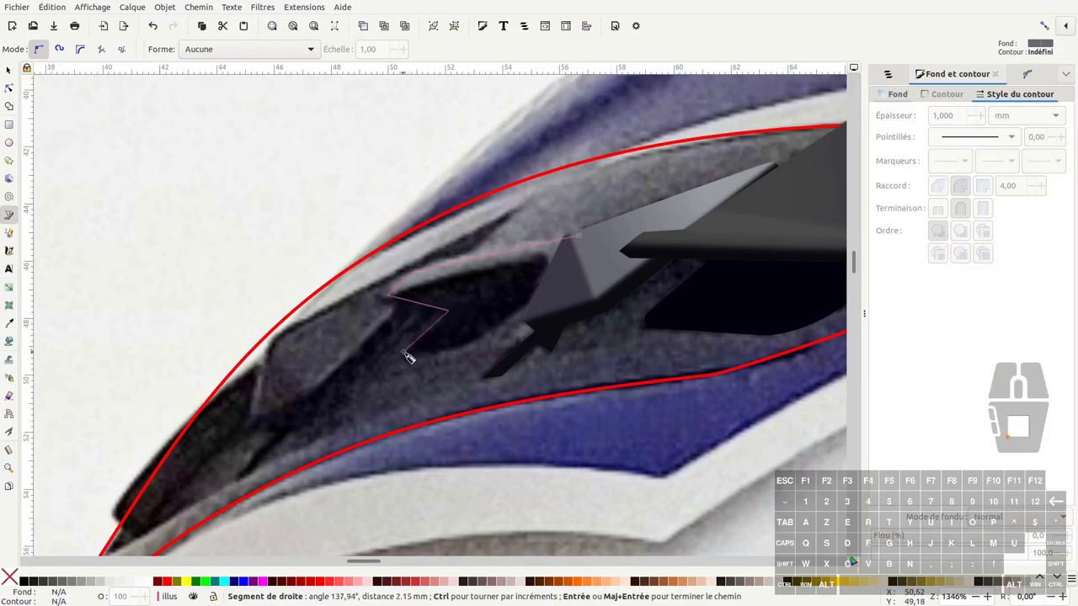
# Step: Close the notched vent outline through its remaining corners back to the starting point
pyautogui.click(408, 358)
pyautogui.click(412, 365)
pyautogui.click(480, 350)
pyautogui.click(586, 277)
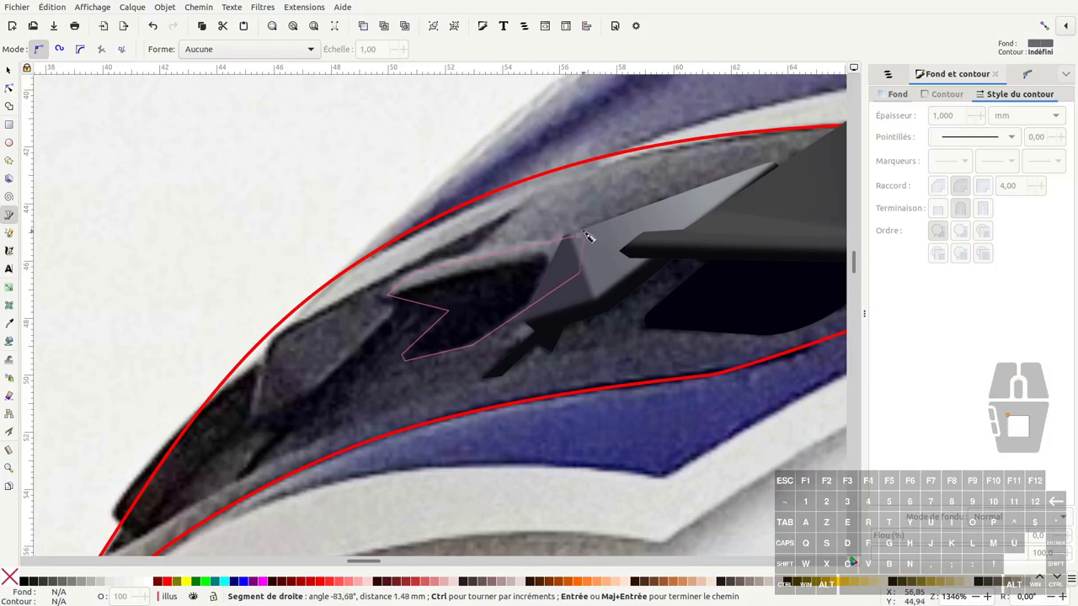
pyautogui.click(587, 239)
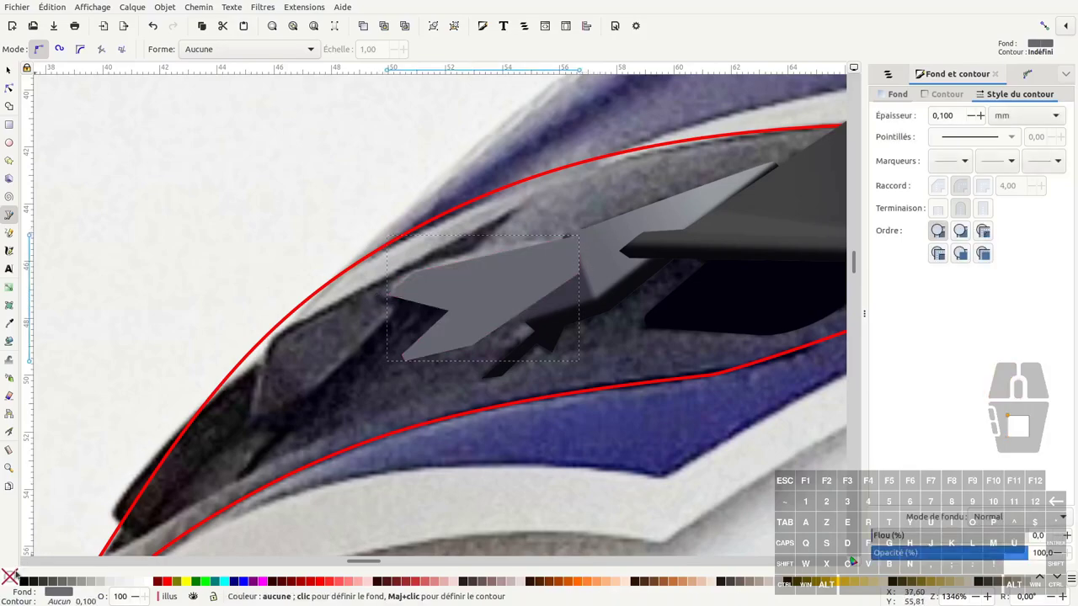
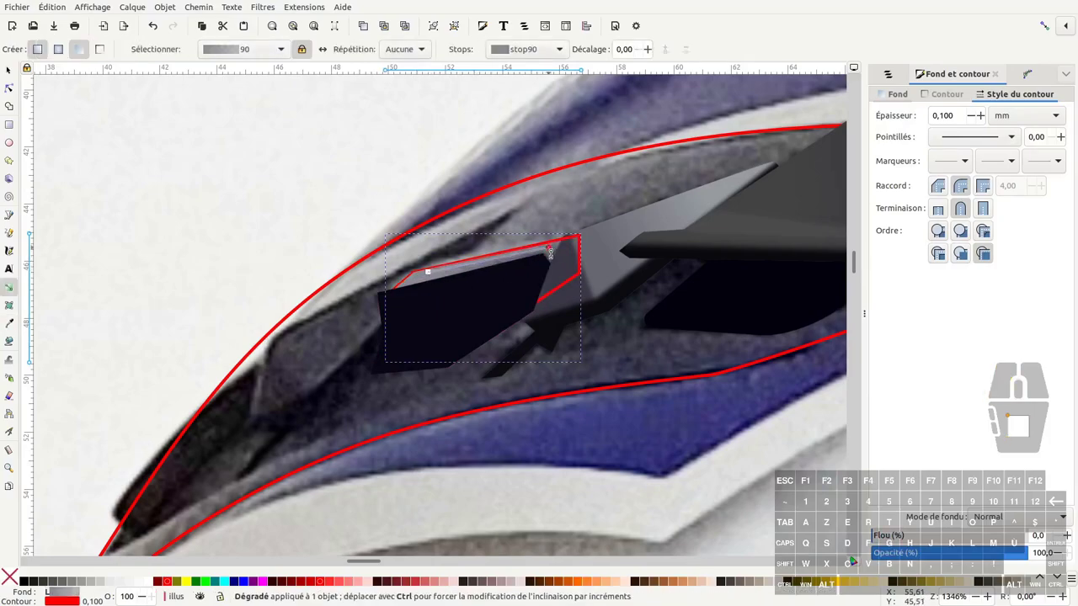
# Step: Clone the notched outline, add the dark gradient shape and define it as a clip (Définir une découpe)
pyautogui.press('d')
pyautogui.click(561, 259)
pyautogui.press('F1')
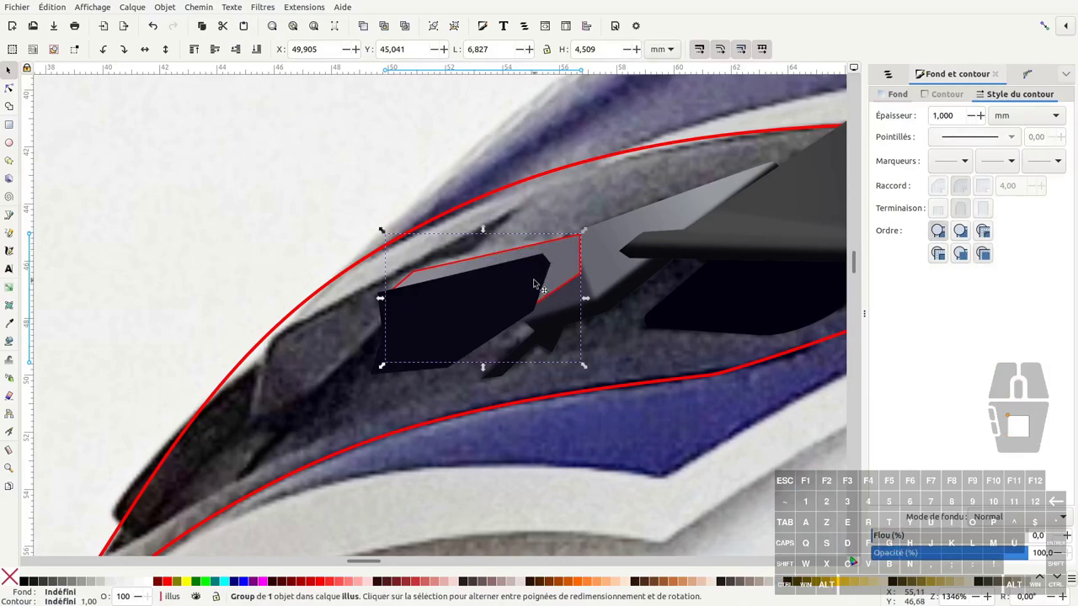
pyautogui.press('alt+d')
pyautogui.click(401, 319)
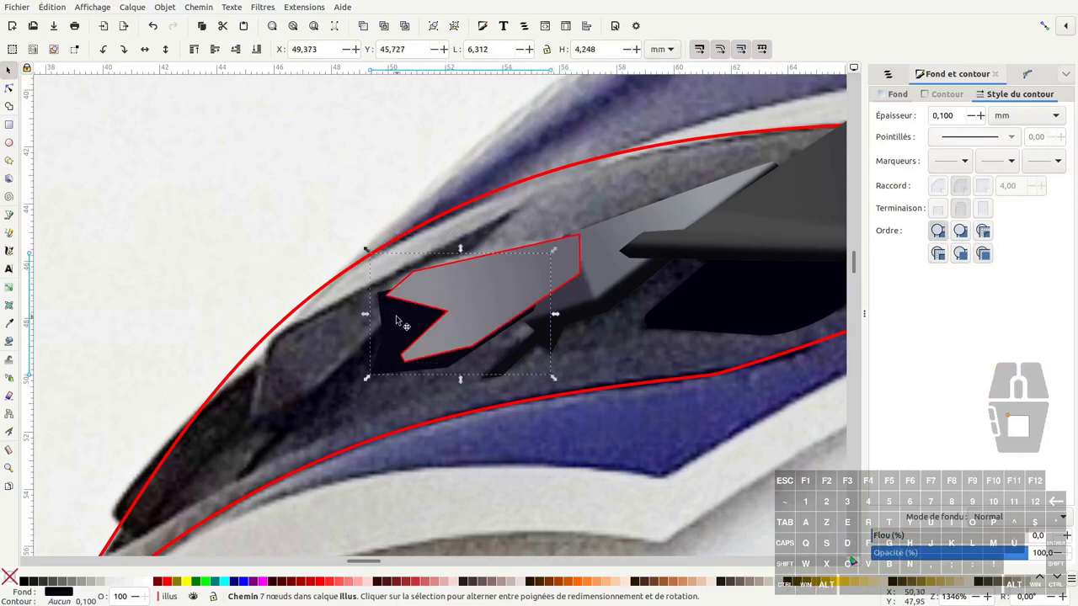
pyautogui.press('ctrl+g')
pyautogui.click(456, 291)
pyautogui.rightClick(458, 293)
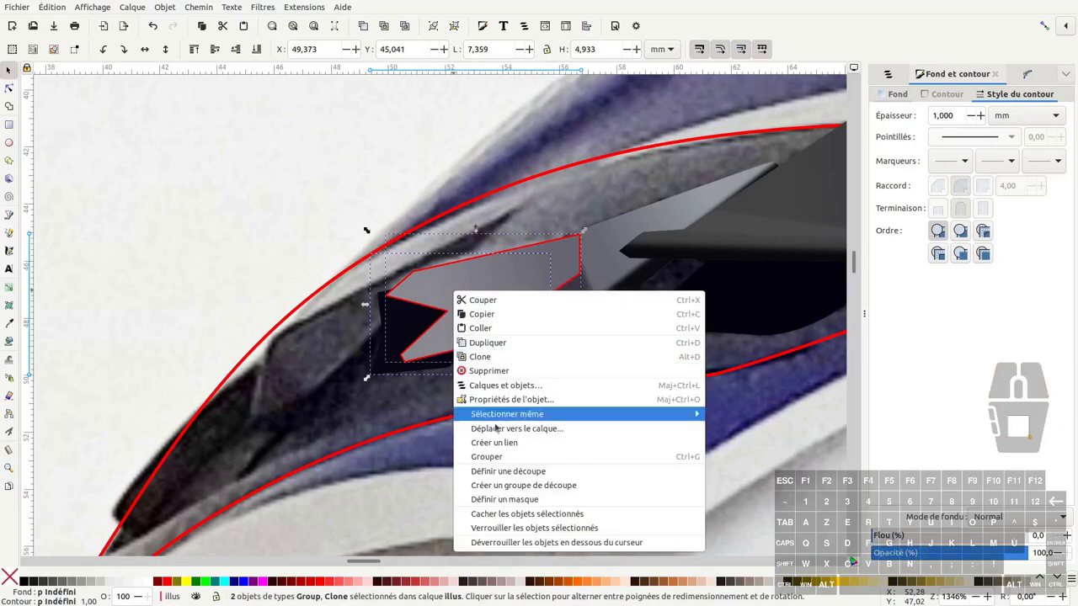
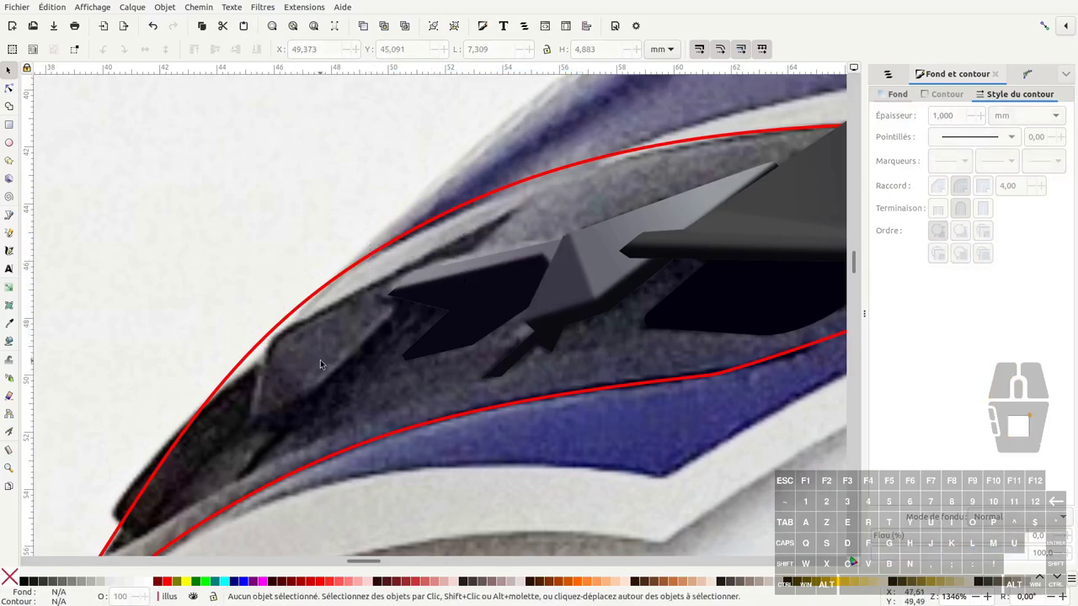
# Step: Pan to the left vent piece and trace the corners of its outline
pyautogui.press('b')
pyautogui.middleClick(240, 390)
pyautogui.middleClick(434, 257)
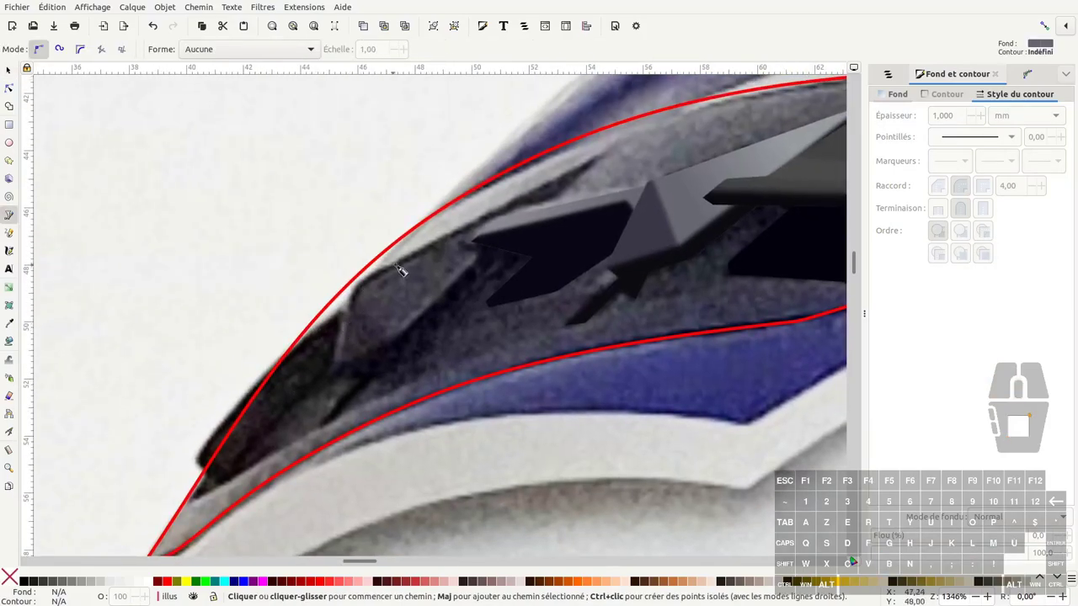
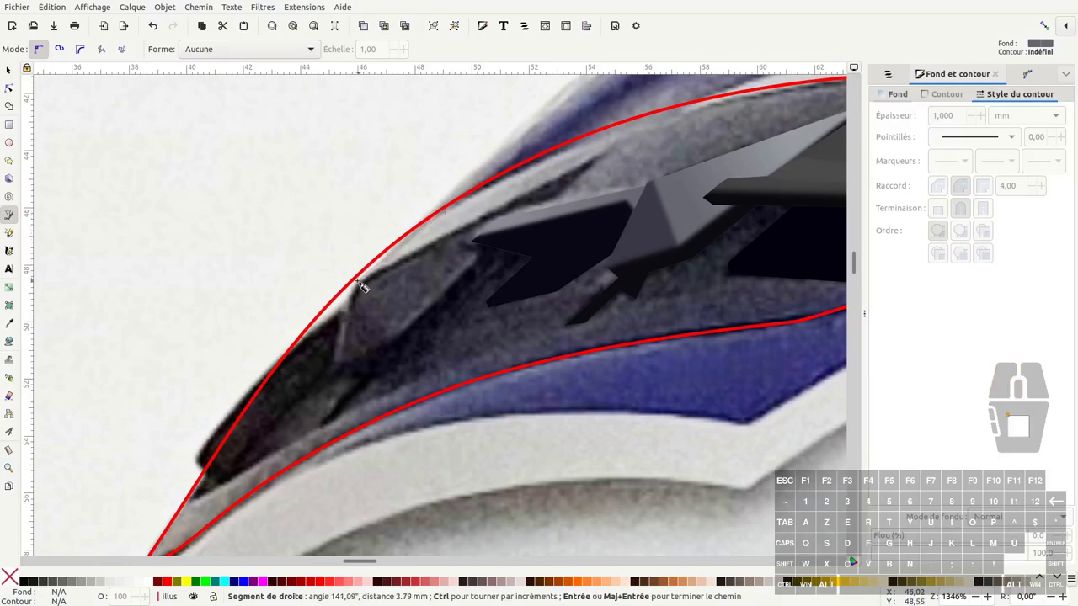
pyautogui.click(354, 294)
pyautogui.click(338, 373)
pyautogui.click(406, 343)
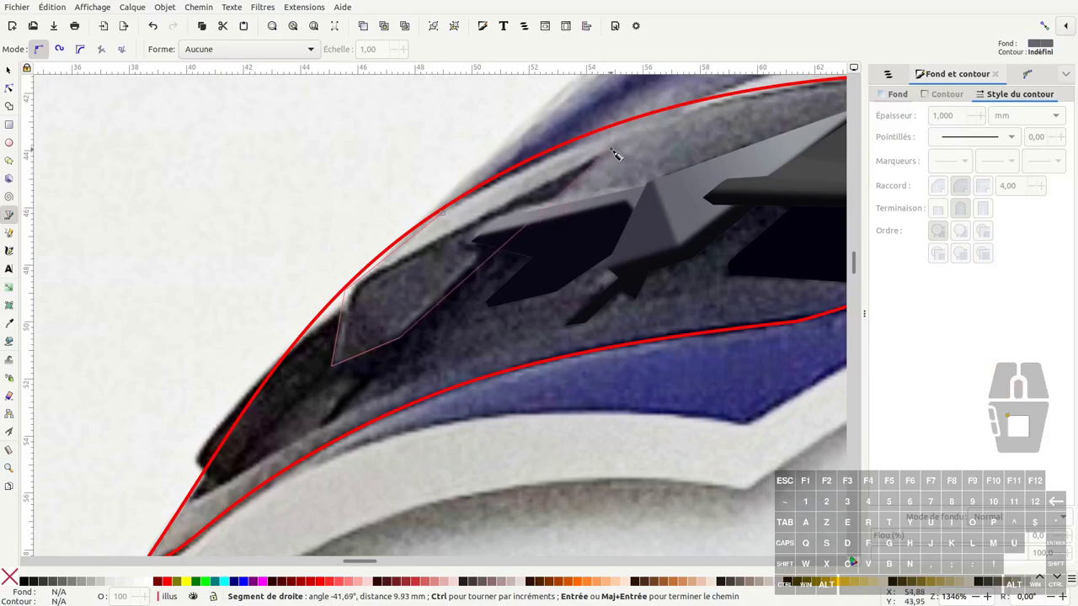
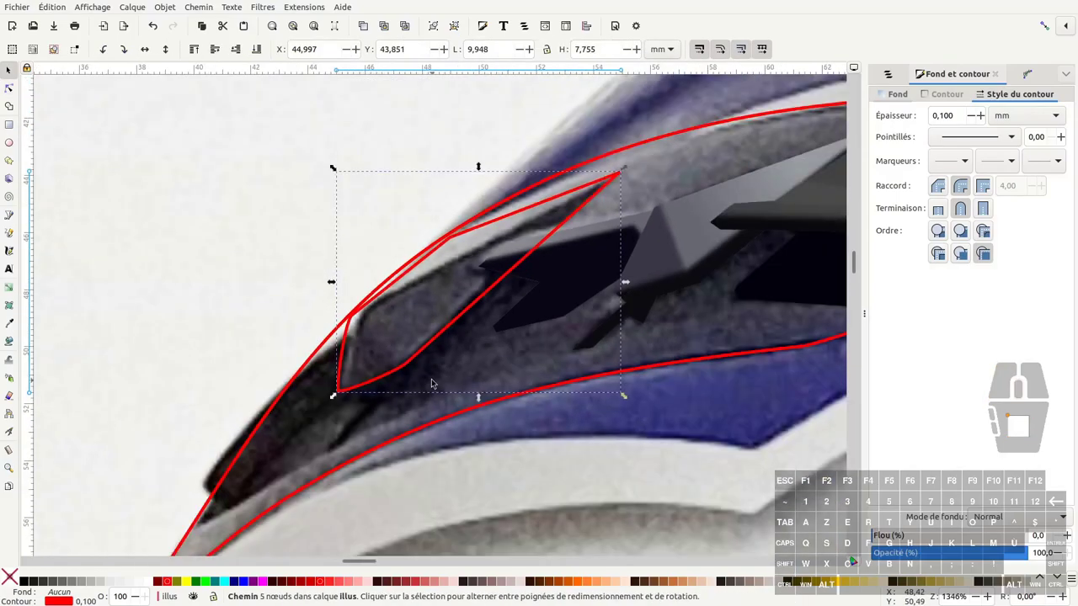
# Step: Draw the inner band shape from the vent's top tip along its upper edge and close it
pyautogui.press('b')
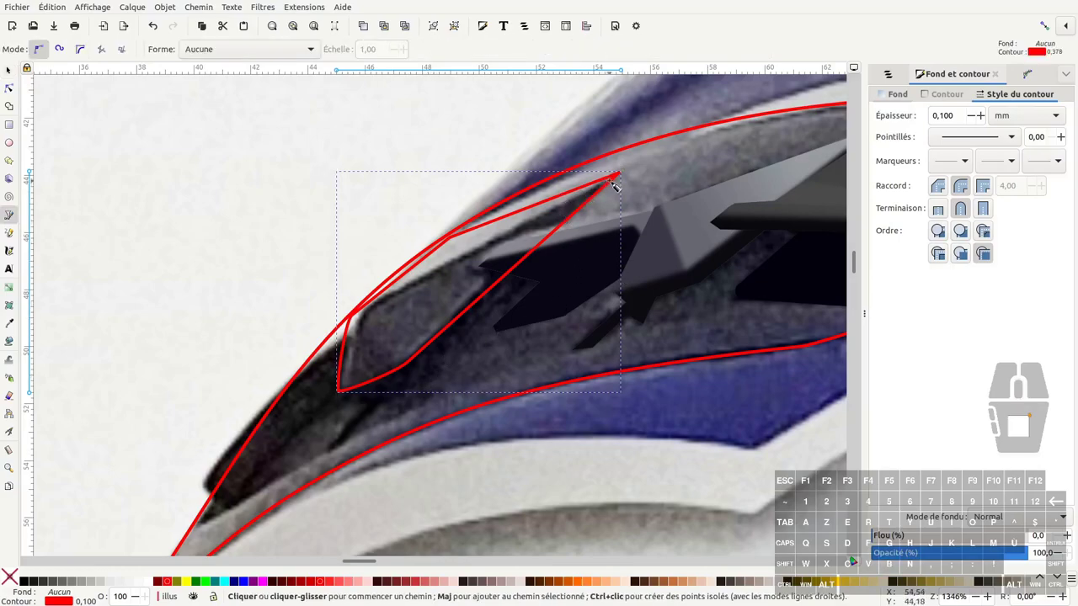
pyautogui.click(636, 174)
pyautogui.click(380, 307)
pyautogui.click(359, 348)
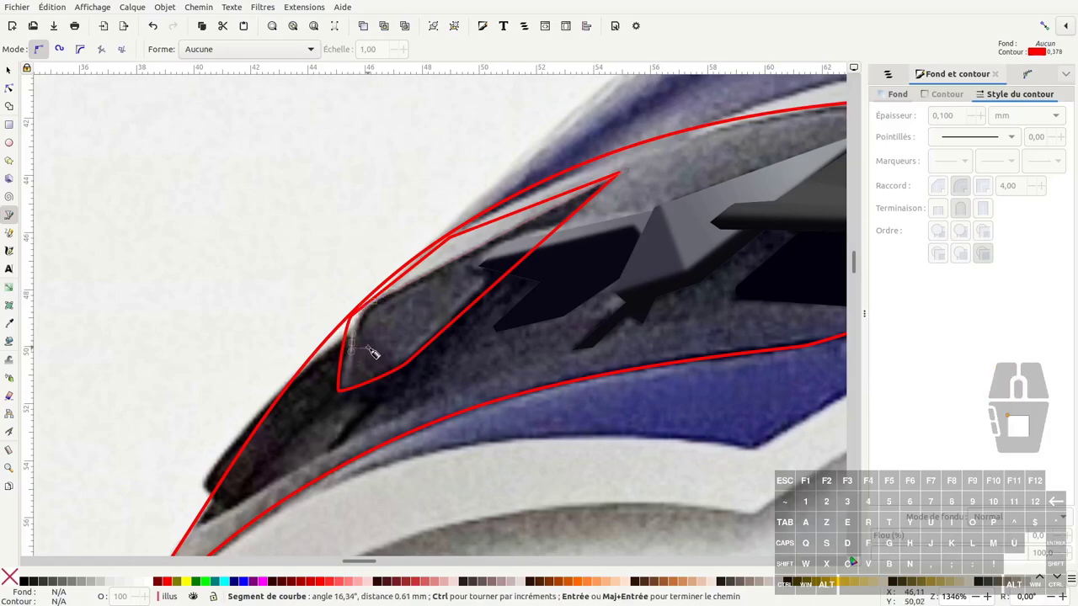
pyautogui.press('Return')
pyautogui.click(360, 347)
pyautogui.click(389, 312)
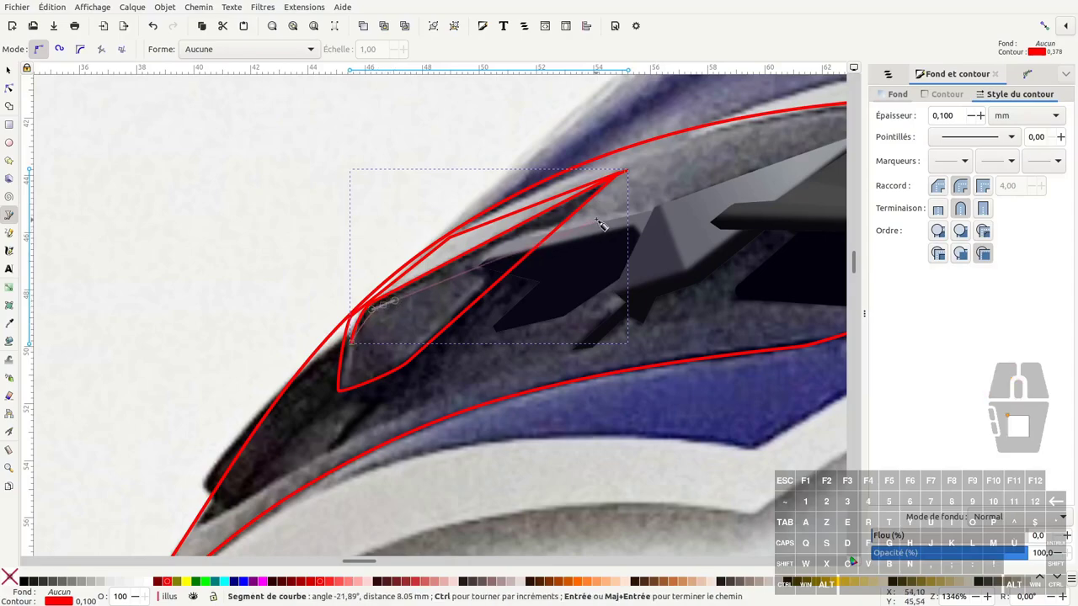
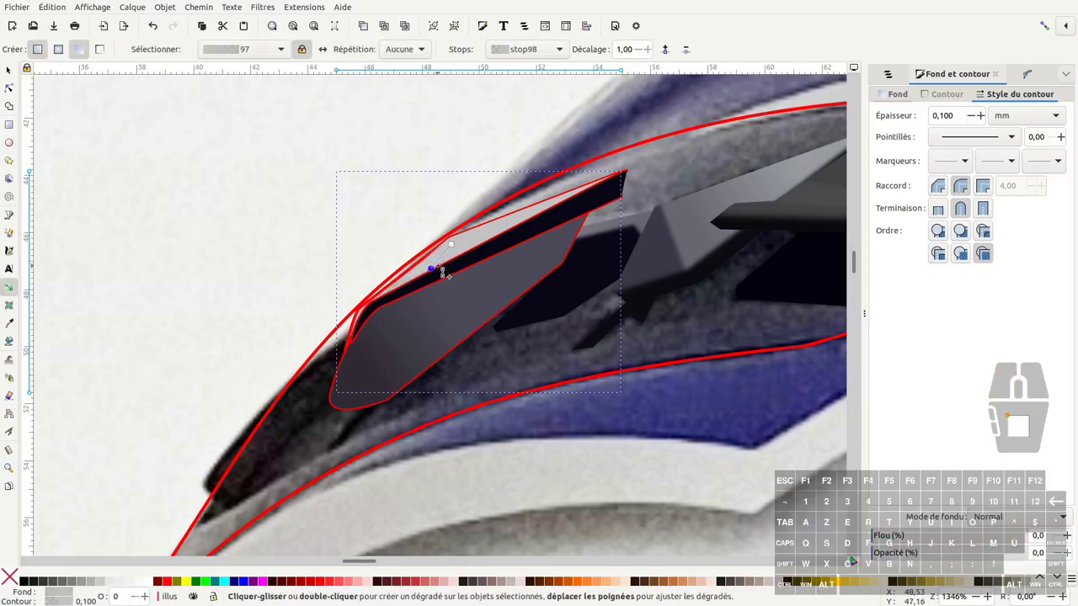
# Step: Select the left vent outline, undoing an accidental shift, and clone it
pyautogui.press('F1')
pyautogui.click(331, 197)
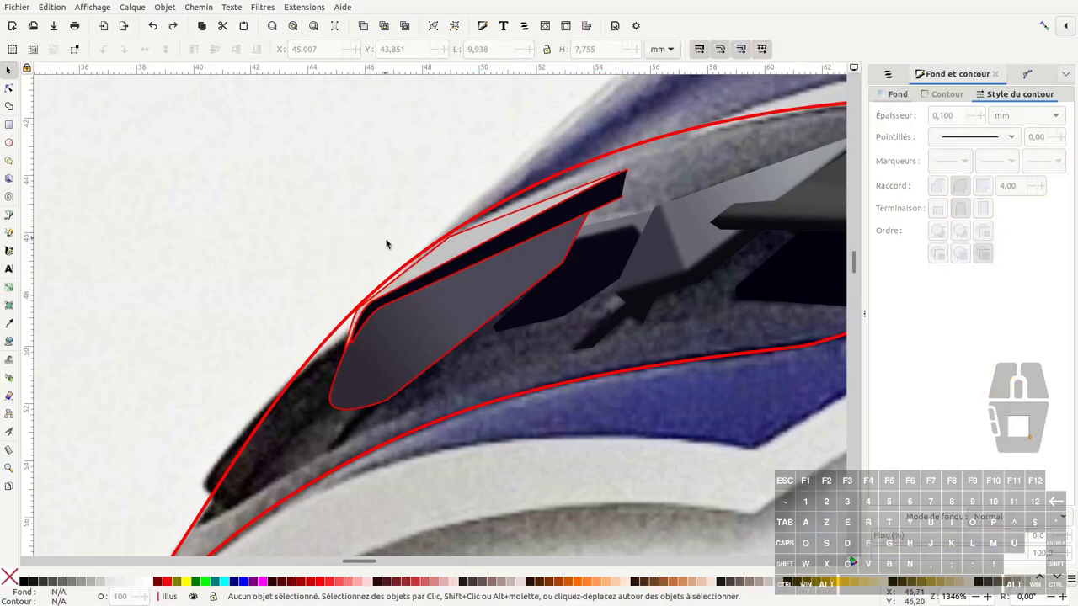
pyautogui.click(458, 244)
pyautogui.click(458, 244)
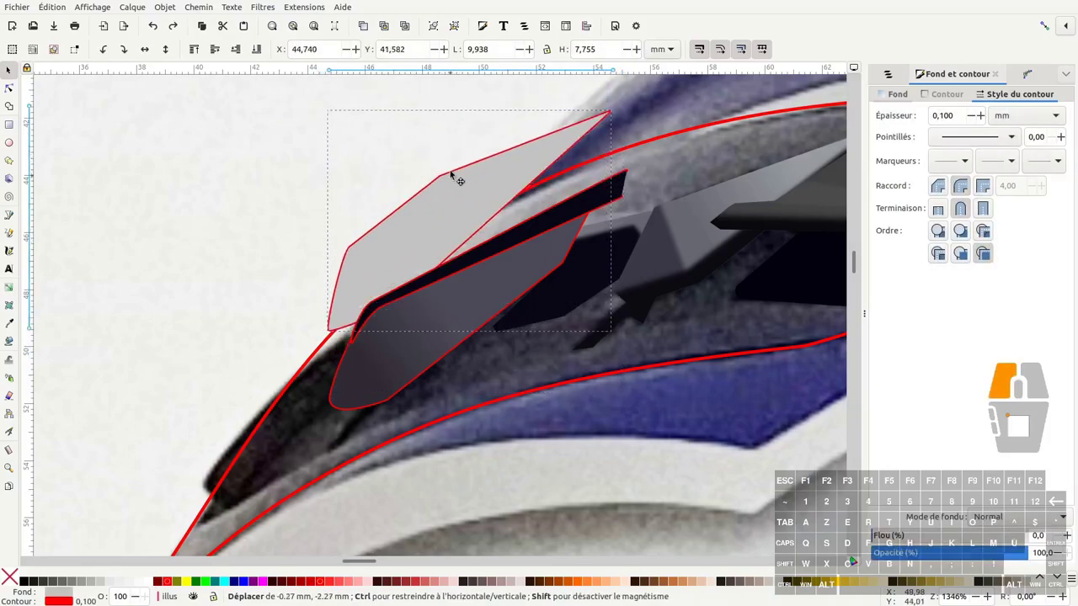
pyautogui.press('ctrl+g')
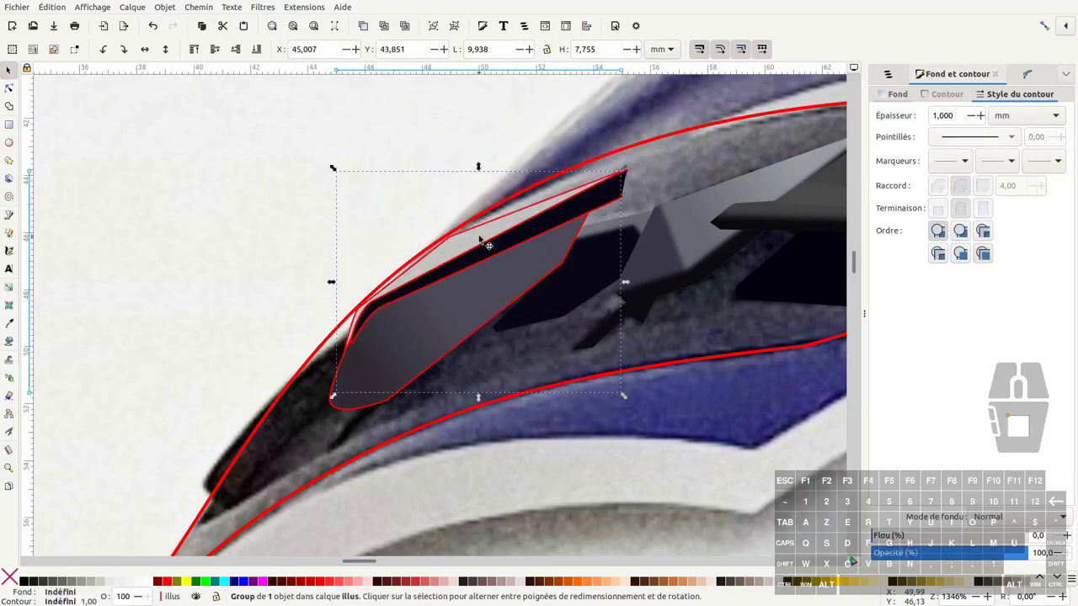
pyautogui.press('alt+d')
# Step: Select the clone with the shaded vent group and define the clip (Définir une découpe)
pyautogui.click(621, 195)
pyautogui.click(568, 245)
pyautogui.click(484, 262)
pyautogui.rightClick(482, 262)
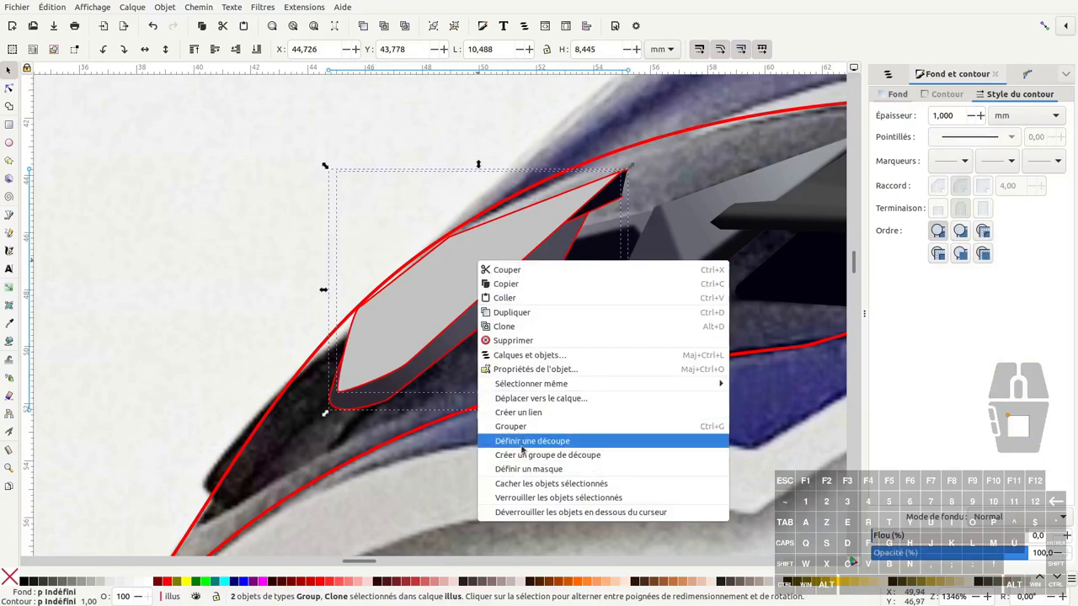
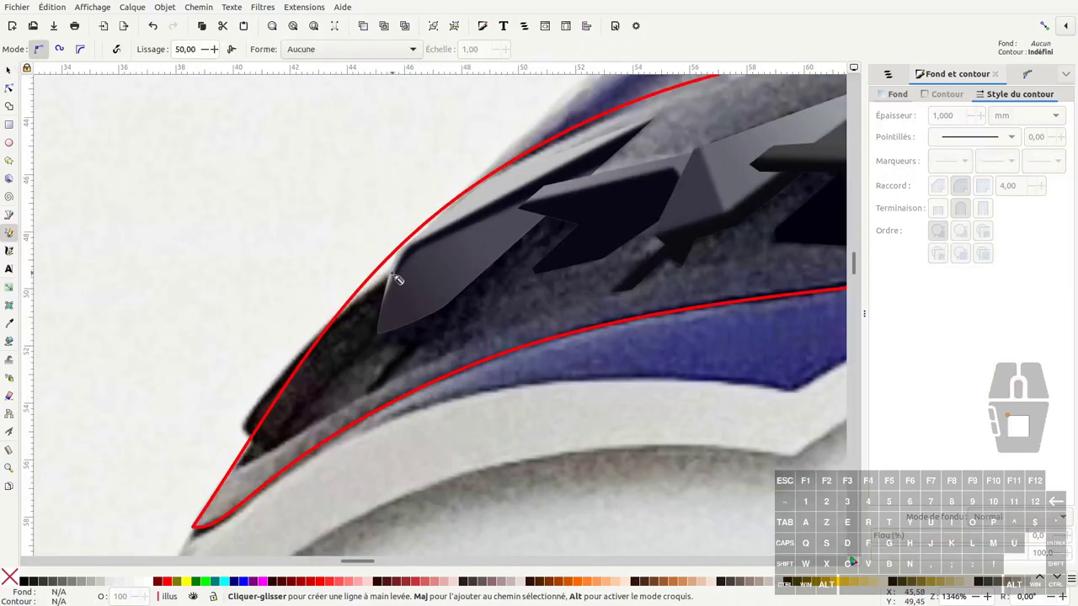
# Step: Trace a closed Bezier path around the narrow dark slot beside the grey vent piece
pyautogui.press('b')
pyautogui.click(406, 275)
pyautogui.click(252, 433)
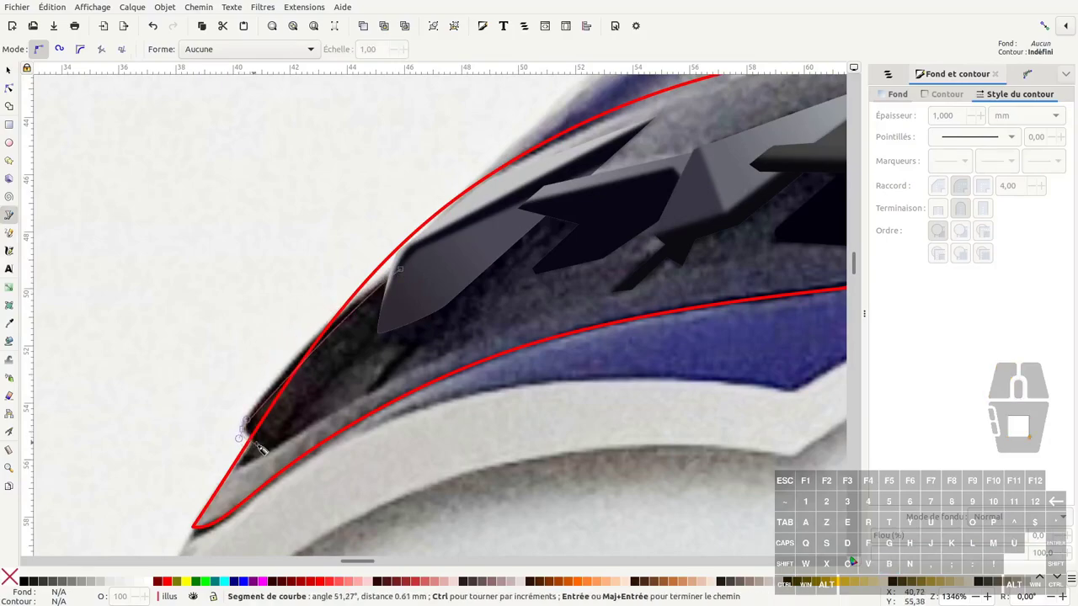
pyautogui.click(259, 451)
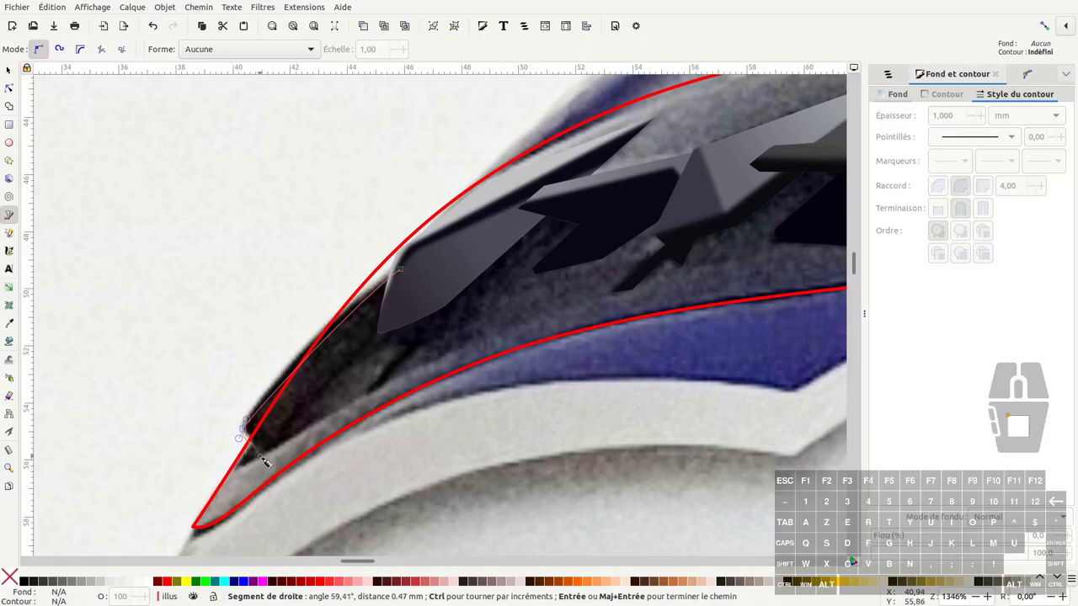
pyautogui.click(281, 456)
pyautogui.click(345, 413)
pyautogui.click(358, 380)
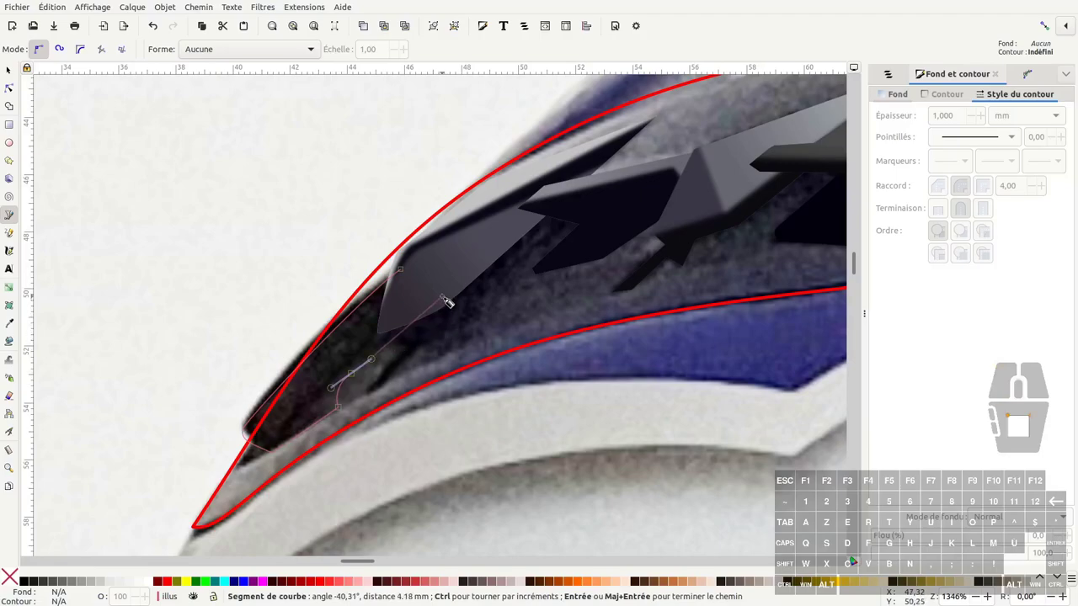
pyautogui.click(530, 211)
pyautogui.click(409, 272)
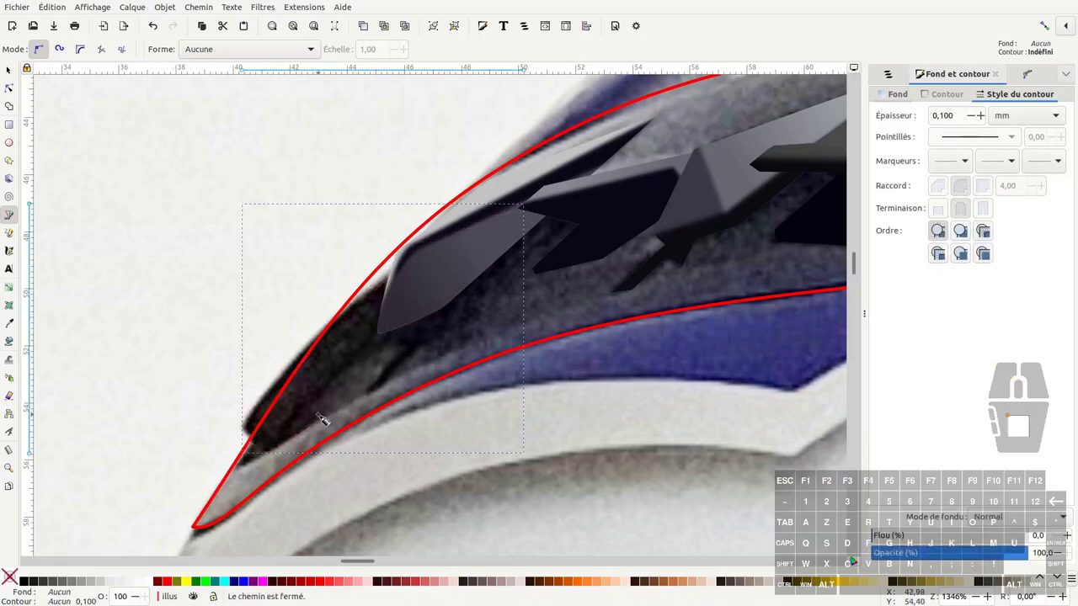
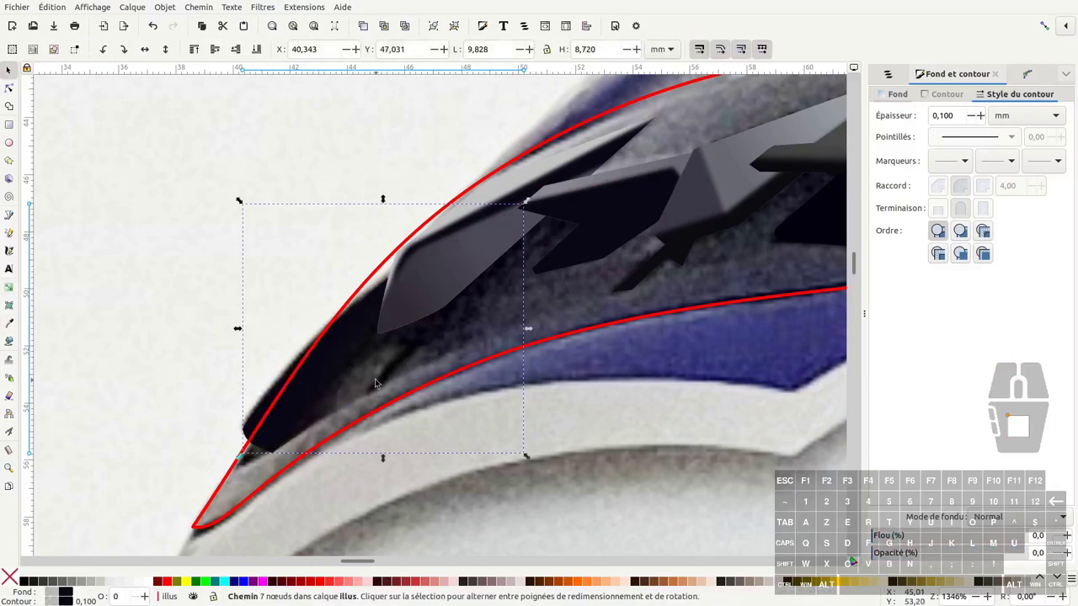
# Step: Adjust the sliver's nodes, then select the helmet shell outline and leave its fill unset
pyautogui.press('F2')
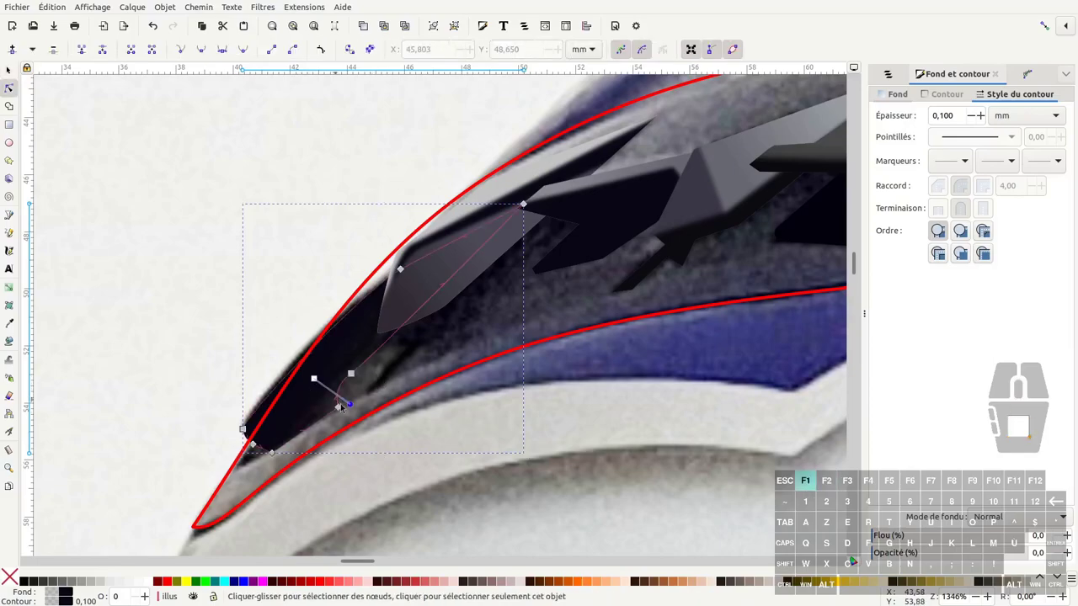
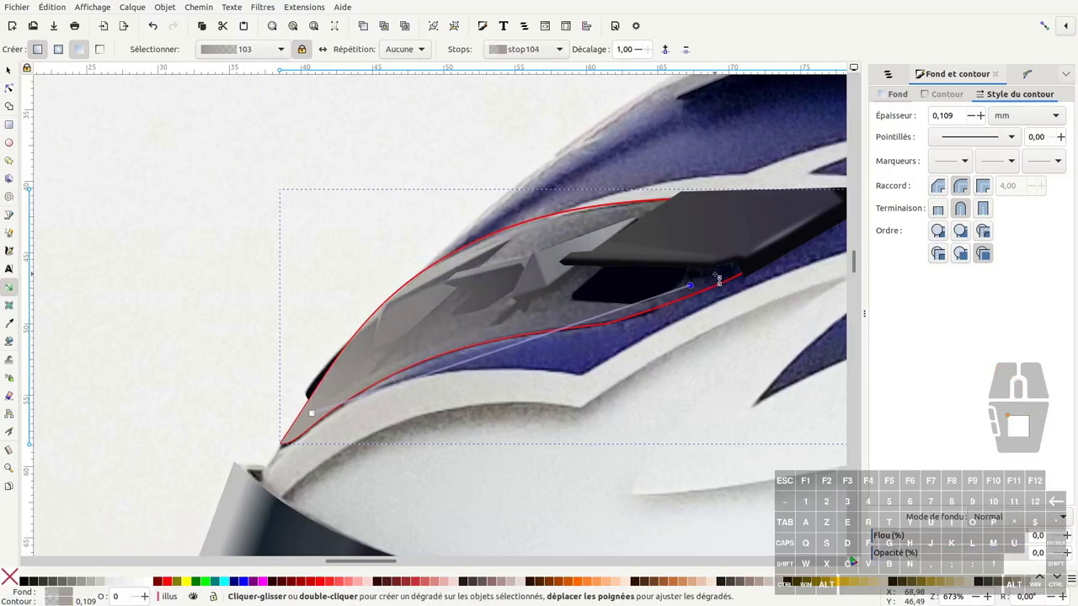
pyautogui.press('d')
pyautogui.click(727, 282)
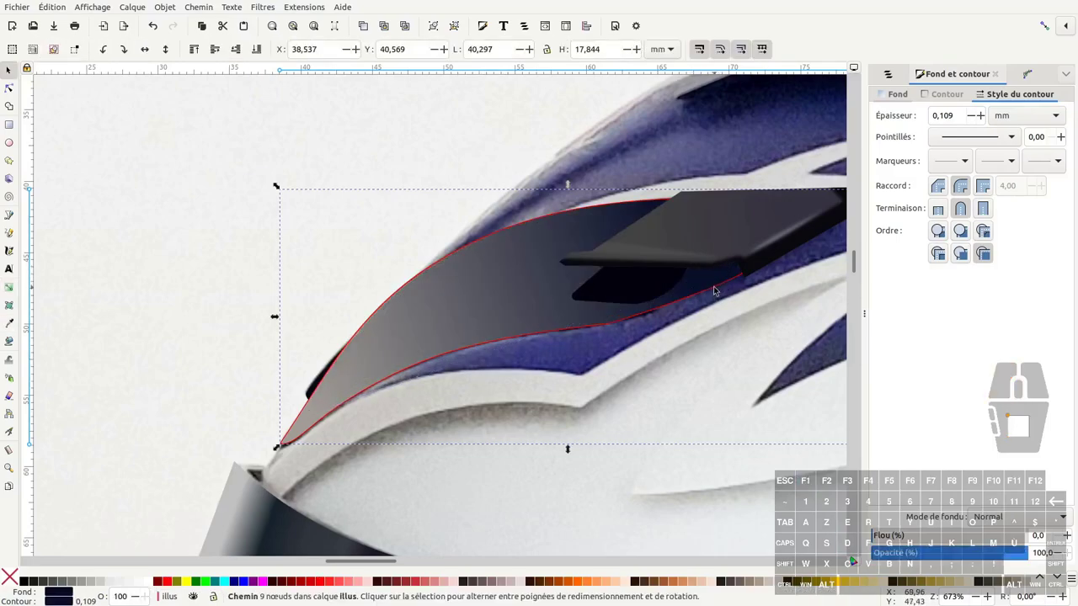
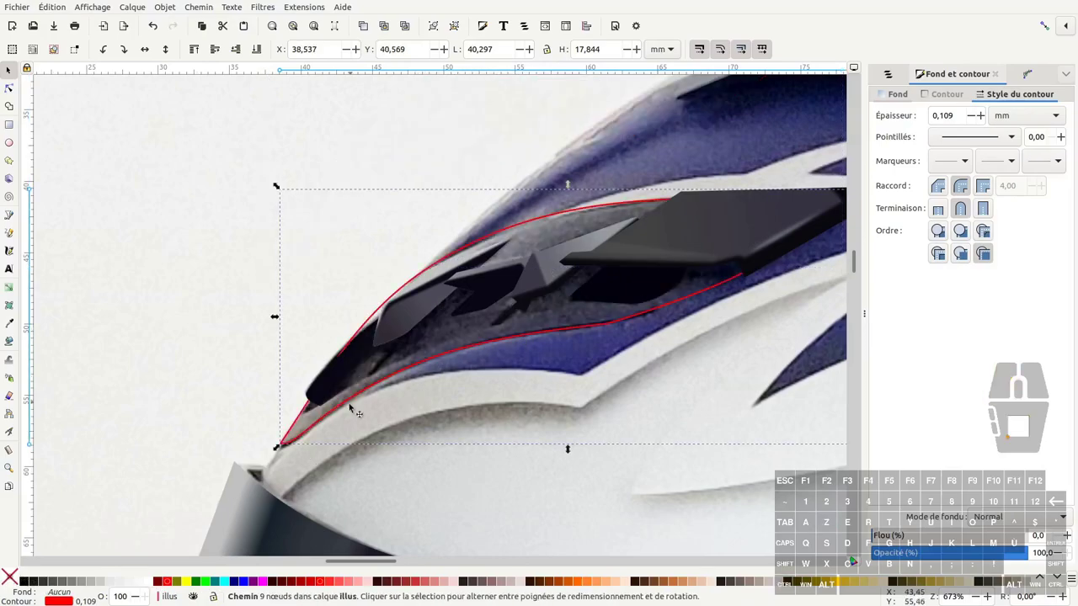
# Step: Draw the lower vent band with the Bezier pen, curving a segment along the opening
pyautogui.press('b')
pyautogui.click(337, 377)
pyautogui.click(313, 418)
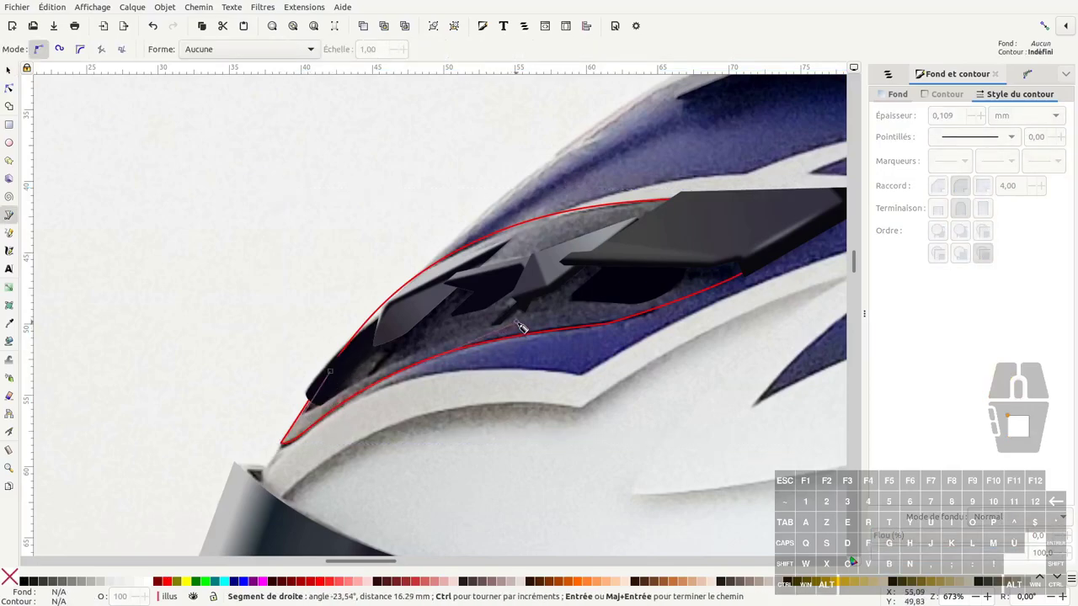
pyautogui.moveTo(522, 326); pyautogui.dragTo(627, 305)
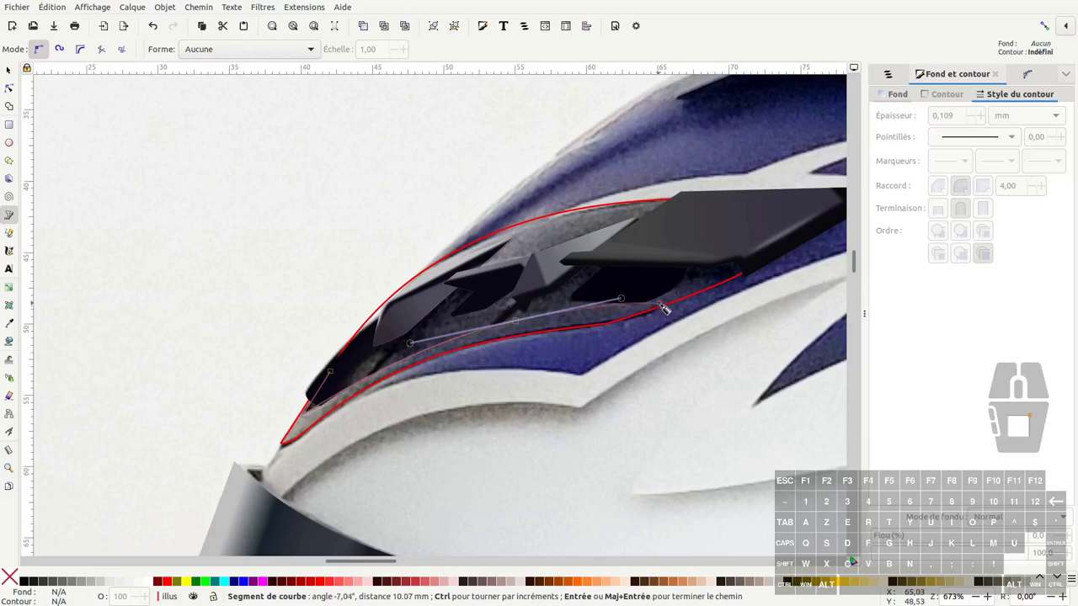
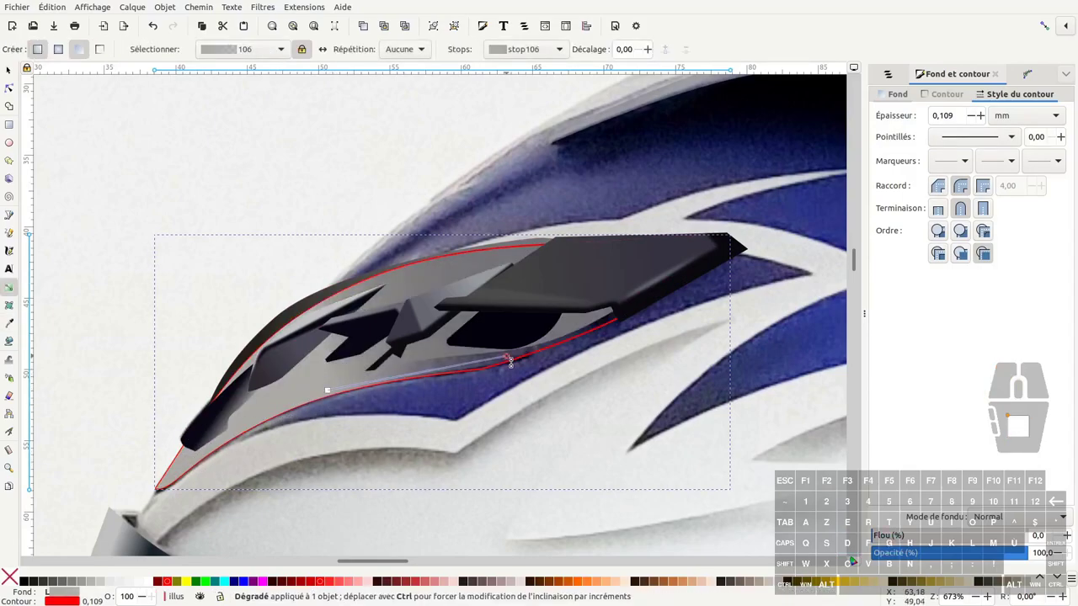
# Step: Select the shell gradient shape and adjust a gradient stop, undoing a stray handle move
pyautogui.press('d')
pyautogui.click(616, 325)
pyautogui.press('F1')
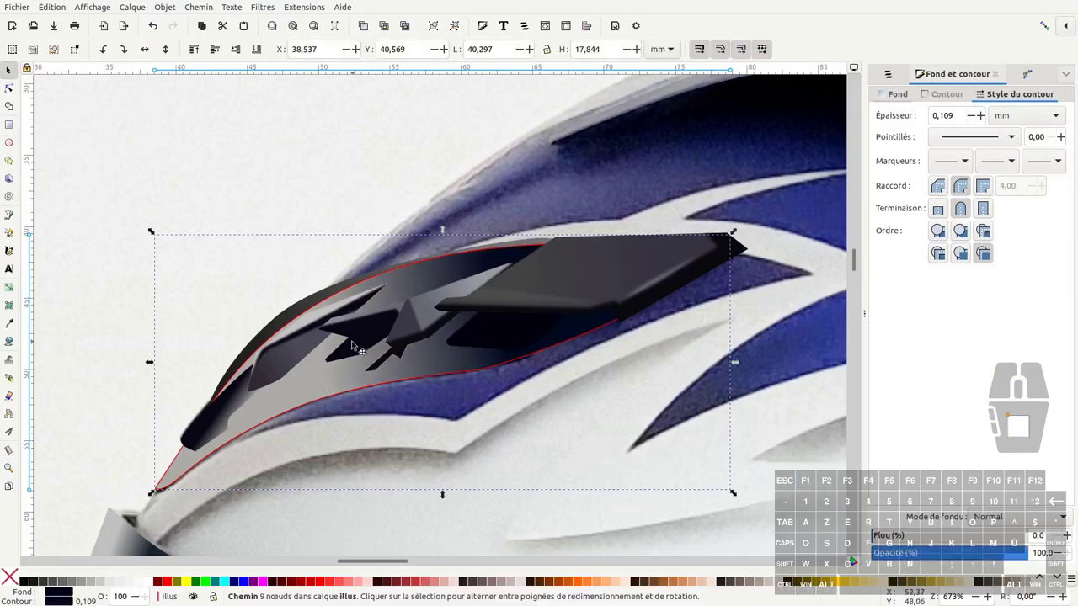
pyautogui.click(378, 366)
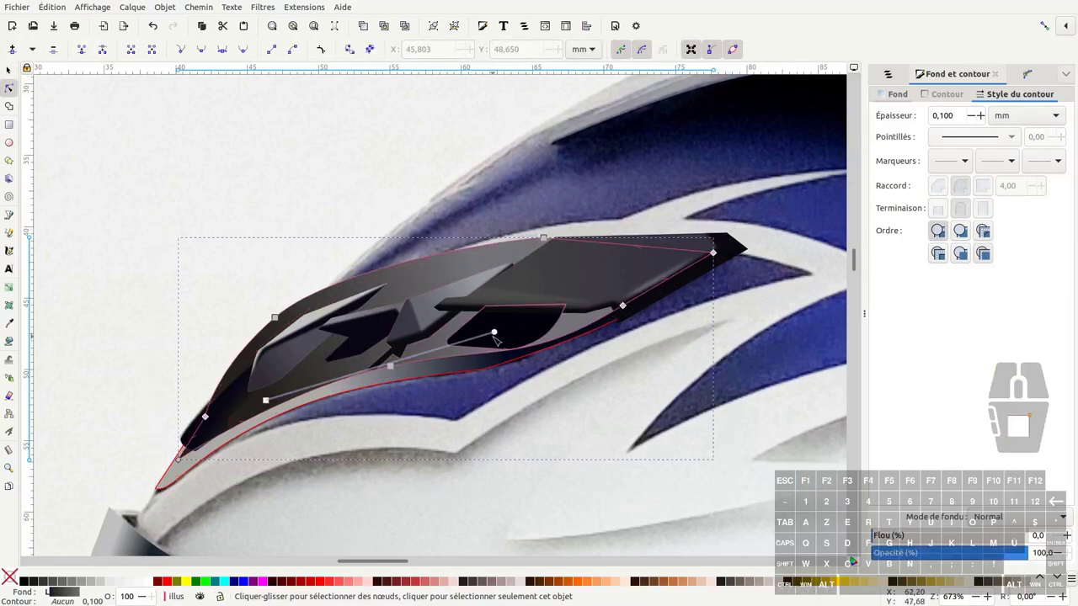
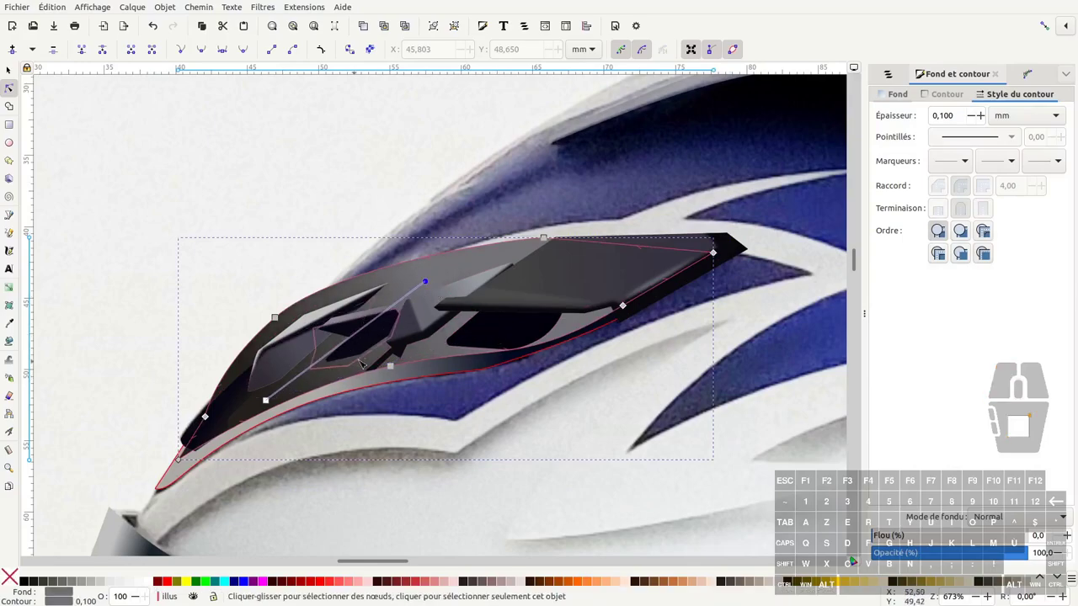
pyautogui.press('ctrl+z')
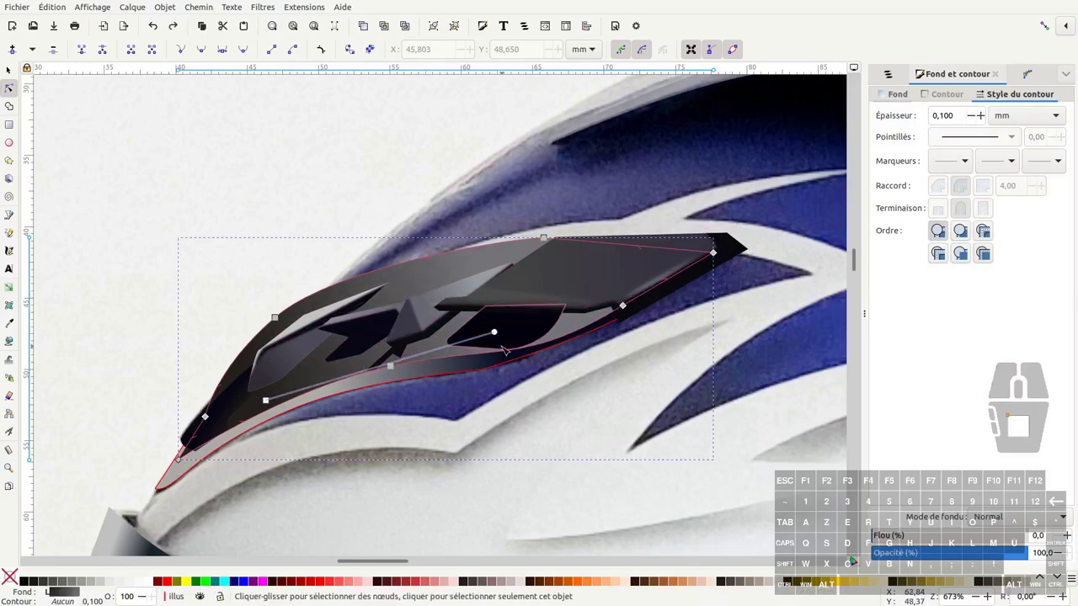
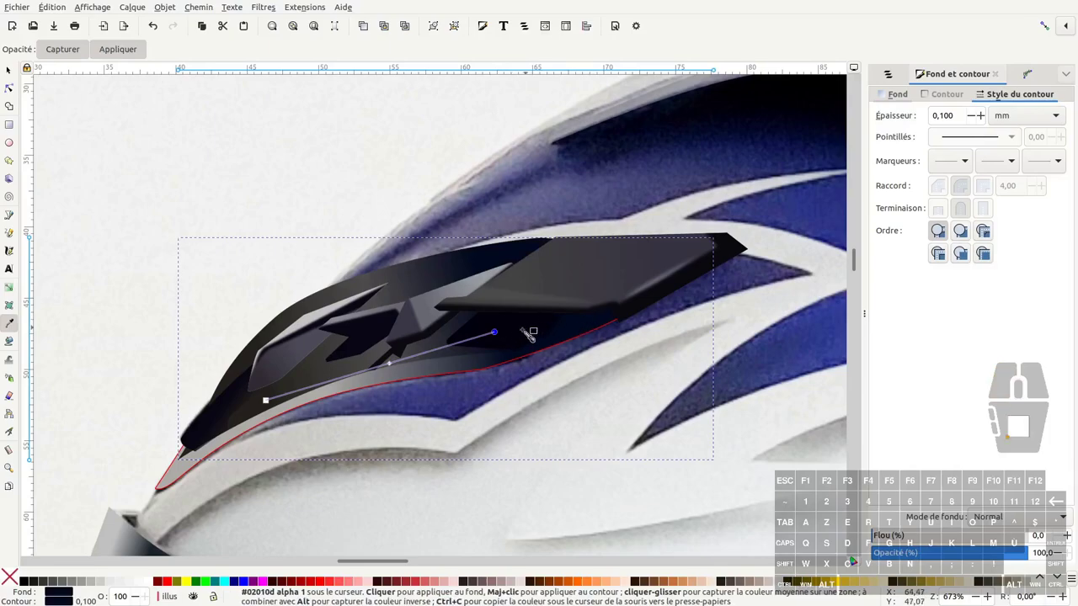
# Step: Sample the near-black vent colour from the photo onto the gradient stop
pyautogui.press('F1')
pyautogui.press('F2')
pyautogui.press('F1')
pyautogui.click(472, 268)
pyautogui.click(457, 268)
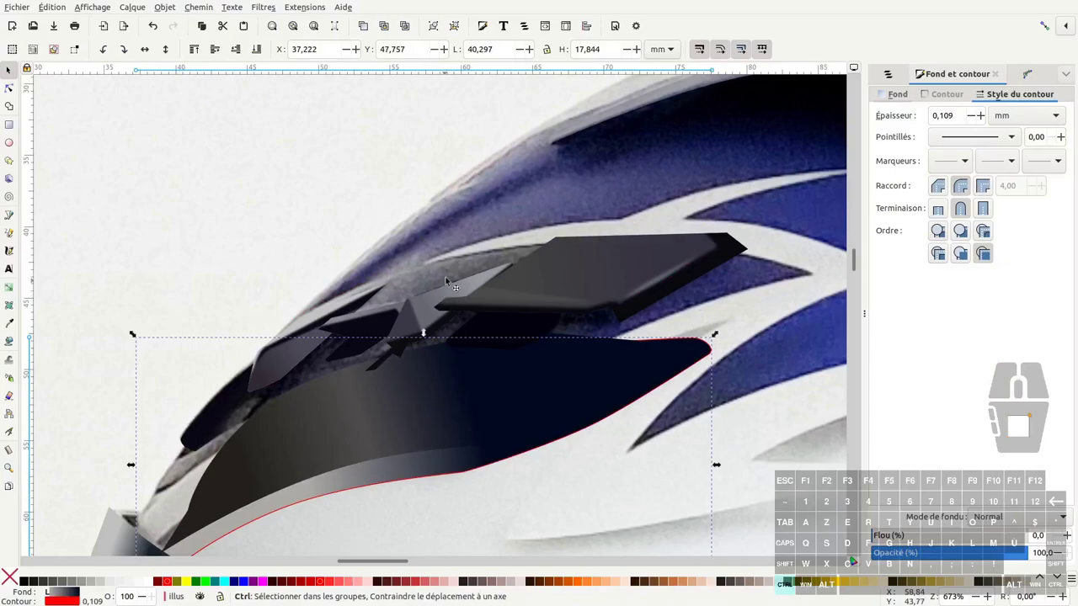
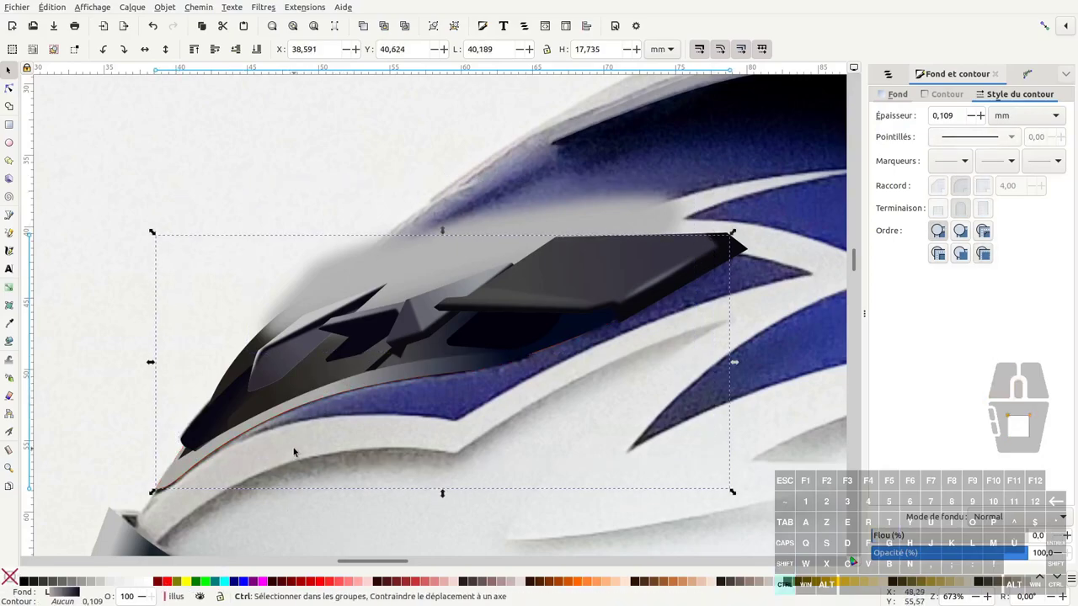
# Step: Group the shell clone and vent group as a clip (Créer un groupe de découpe) and deselect
pyautogui.press('alt+d')
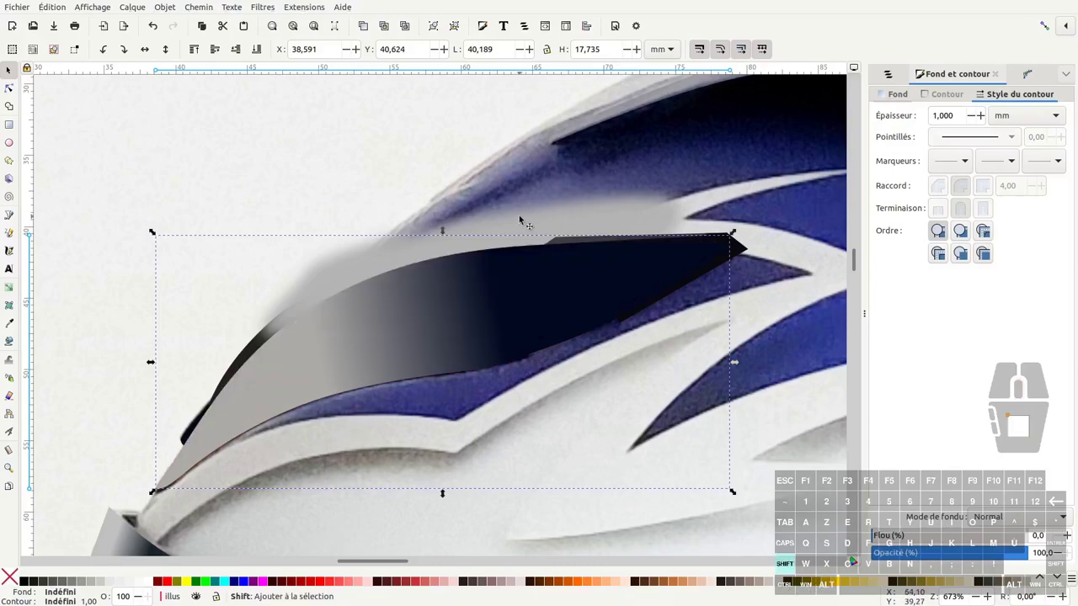
pyautogui.click(521, 224)
pyautogui.rightClick(520, 224)
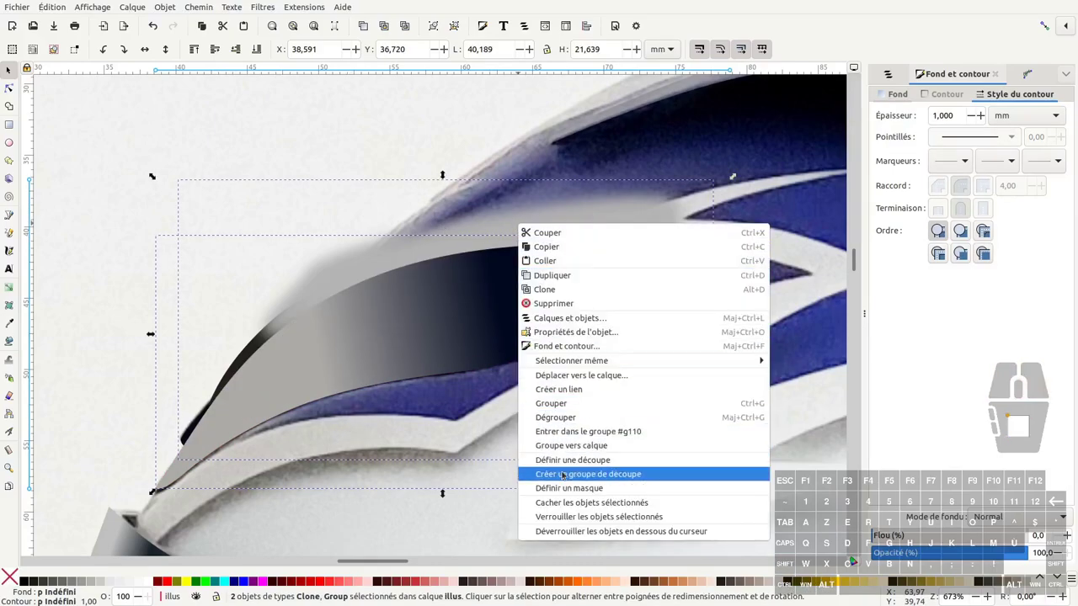
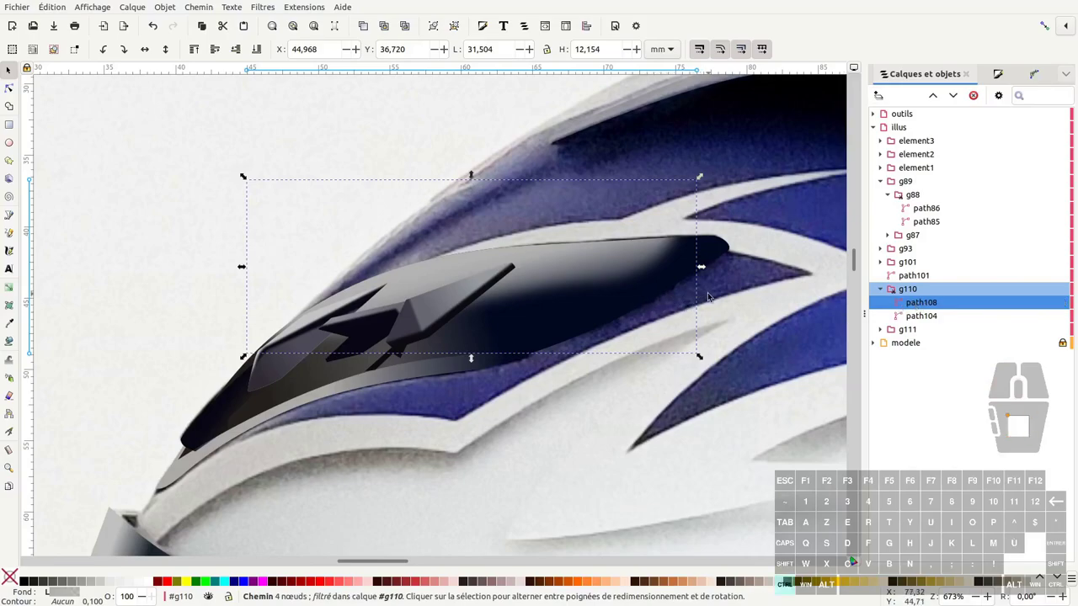
pyautogui.press('ctrl+alt+v')
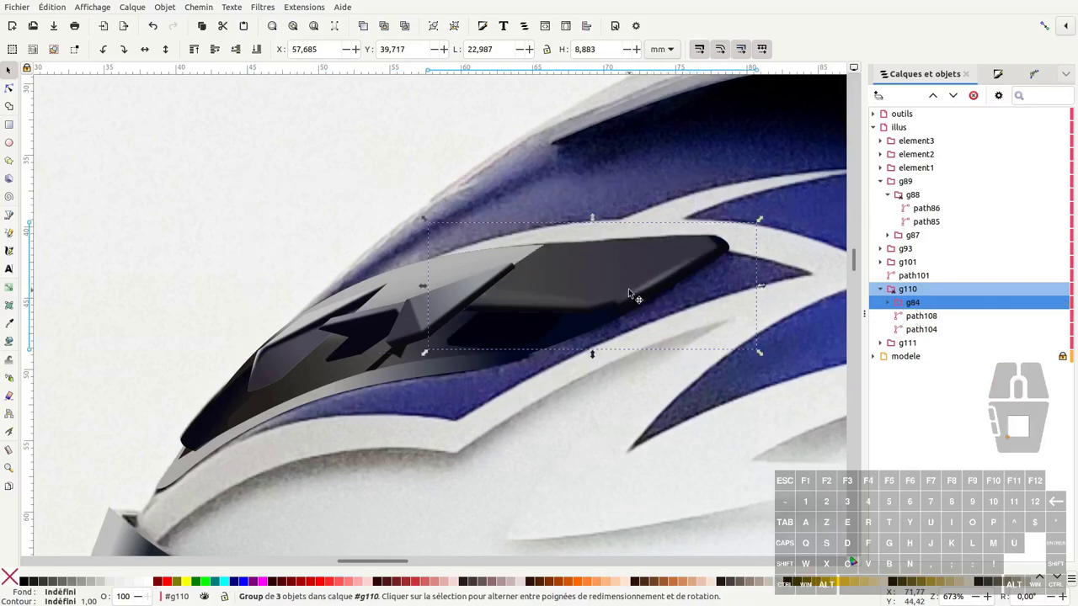